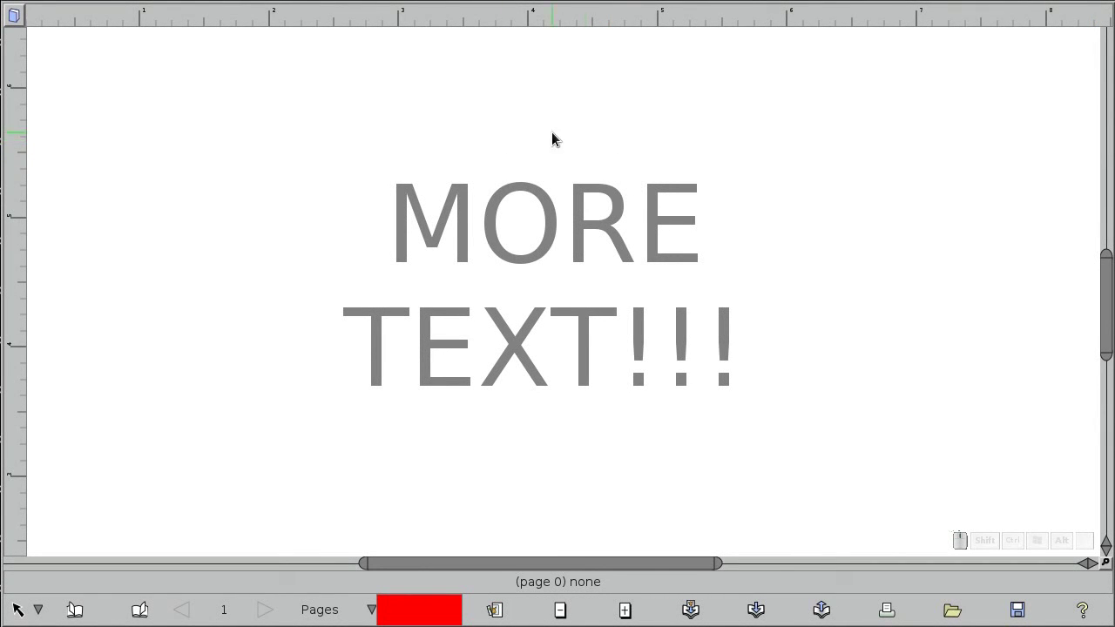
Select the MORE TEXT!!! caption and open it for text editing
{"action": "left_click", "coordinate": [510, 321]}
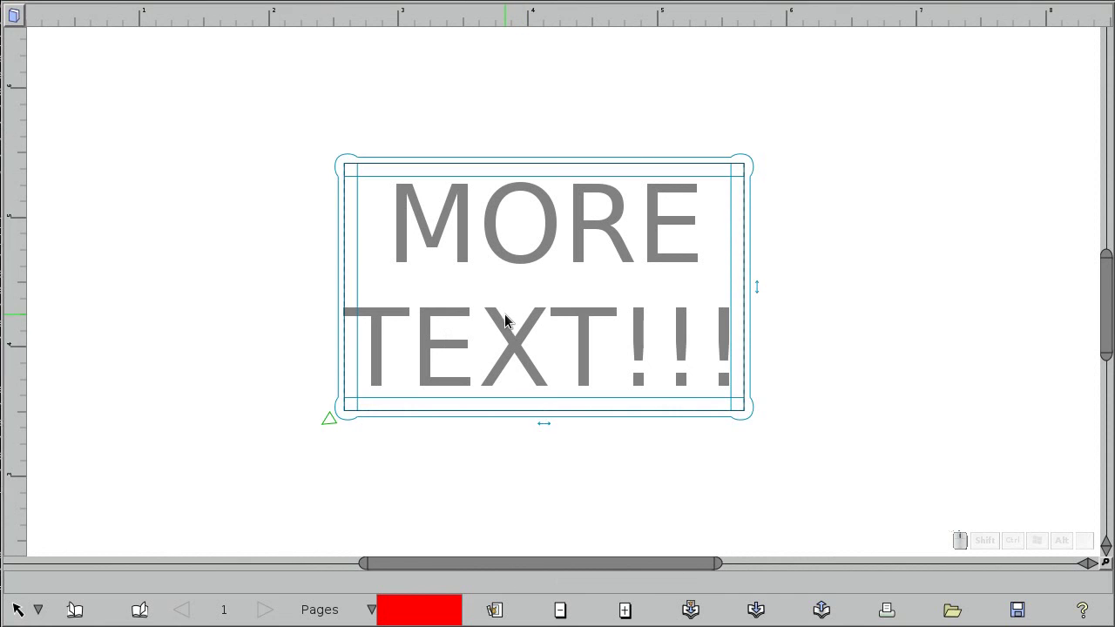
{"action": "left_click_drag", "start_coordinate": [507, 322], "coordinate": [508, 322]}
Replace the old caption text so it reads Liberte
{"action": "key", "text": "End"}
{"action": "key", "text": "BackSpace"}
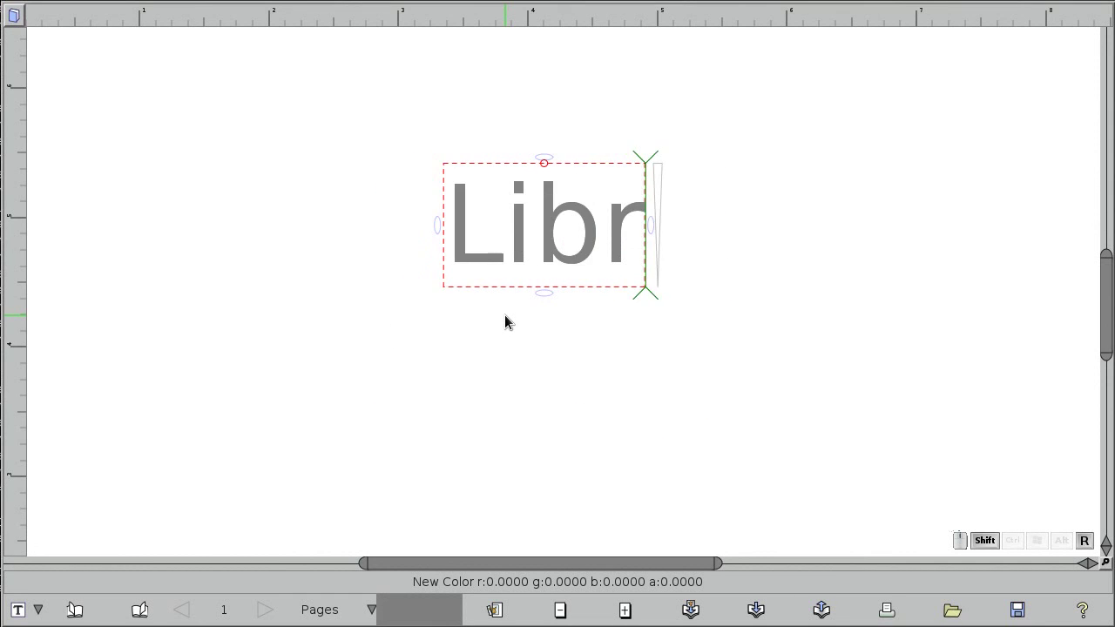
{"action": "key", "text": "BackSpace"}
{"action": "key", "text": "BackSpace"}
{"action": "key", "text": "e"}
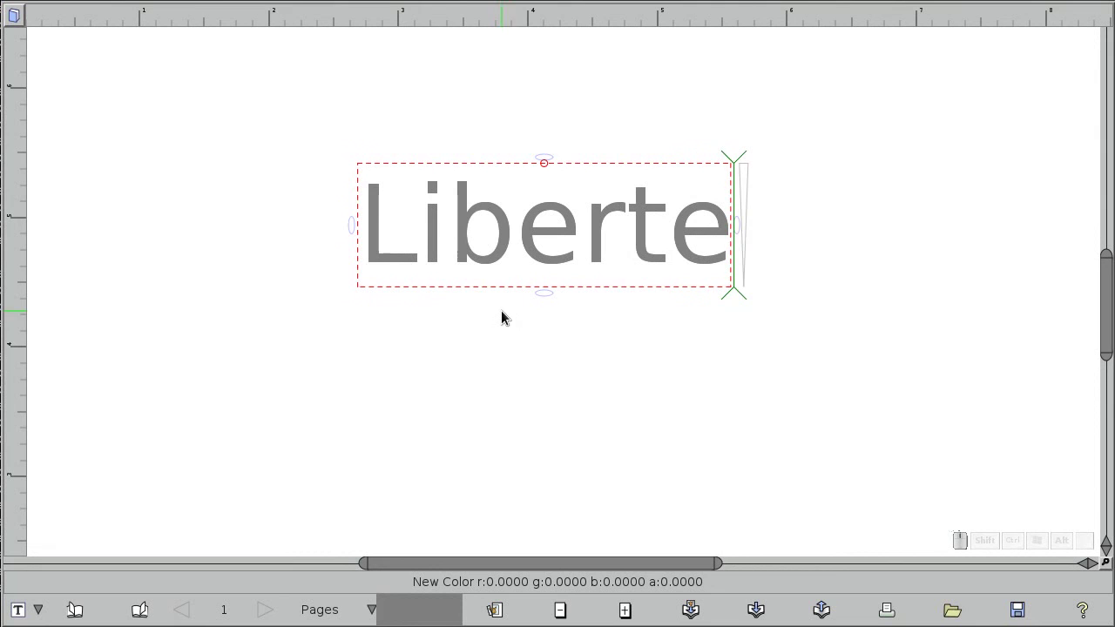
Add two new captions, Egalite below and Fraternite to the right
{"action": "left_click", "coordinate": [424, 367]}
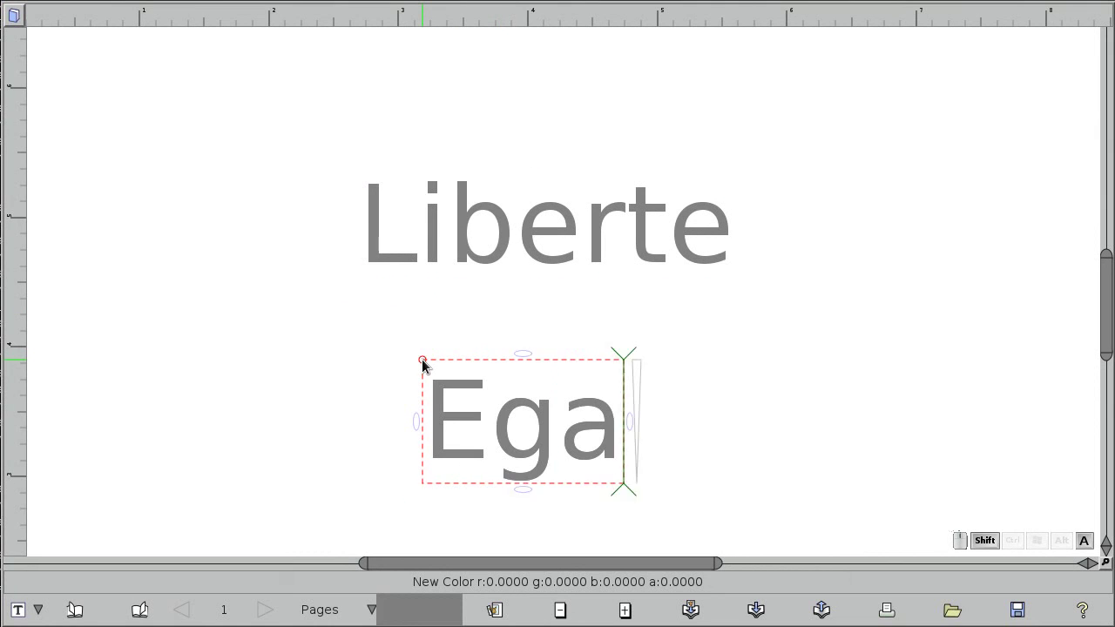
{"action": "left_click", "coordinate": [673, 319]}
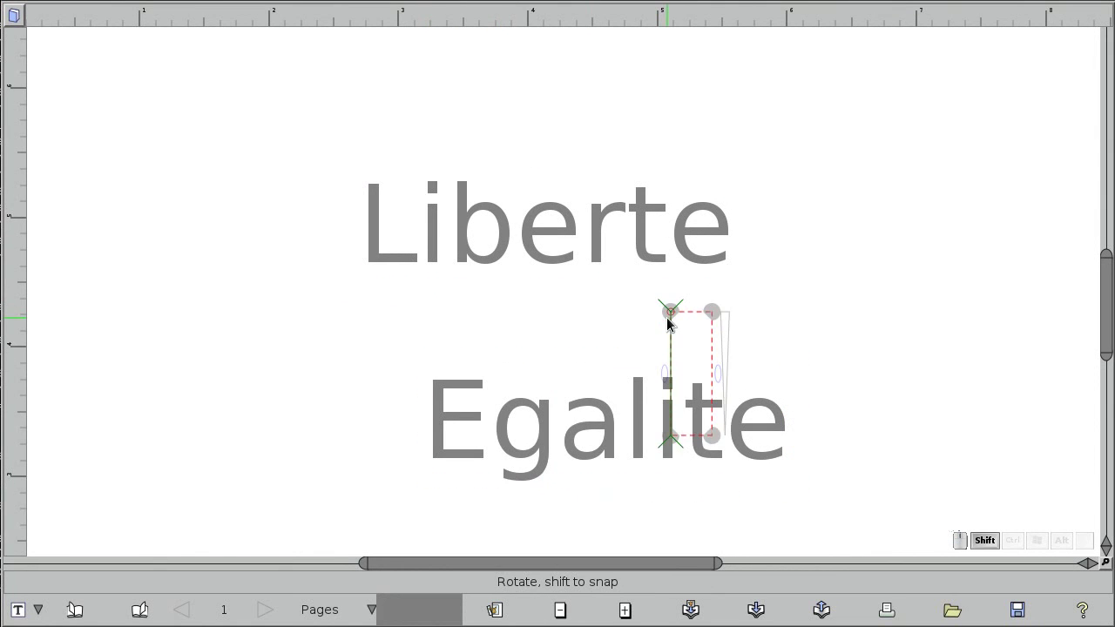
{"action": "key", "text": "BackSpace"}
{"action": "key", "text": "Escape"}
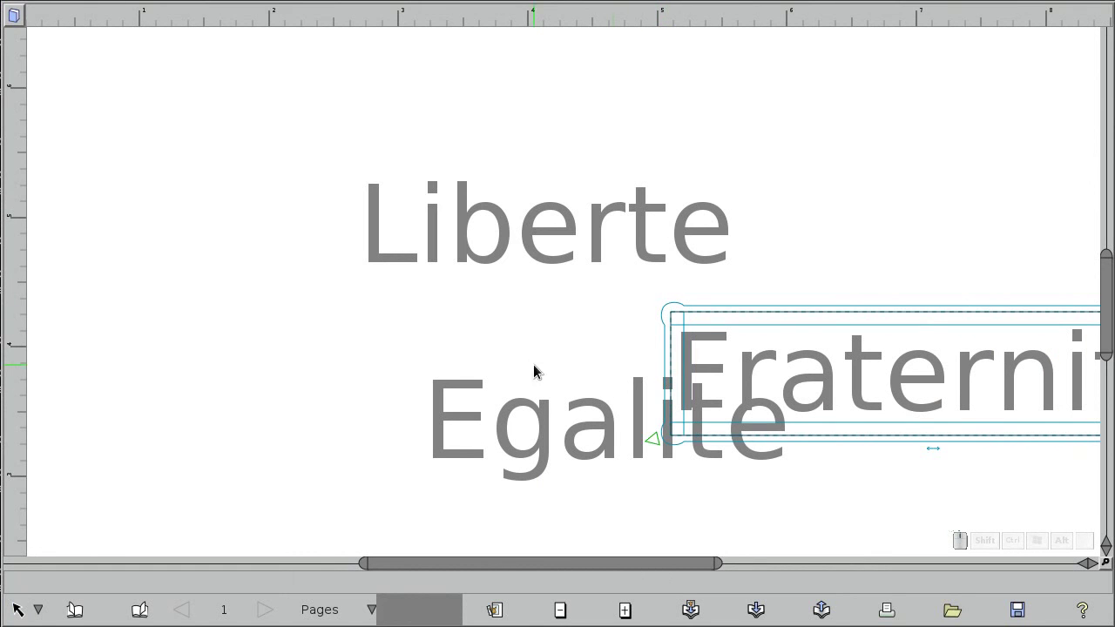
Select the Liberte, Egalite and Fraternite captions together
{"action": "left_click", "coordinate": [523, 406]}
{"action": "left_click", "coordinate": [508, 237]}
{"action": "left_click", "coordinate": [519, 402]}
{"action": "left_click", "coordinate": [832, 400]}
{"action": "left_click", "coordinate": [309, 161]}
Align the three captions on one vertical centre line with even vertical spacing
{"action": "key", "text": "a"}
{"action": "left_click_drag", "start_coordinate": [607, 415], "coordinate": [505, 429]}
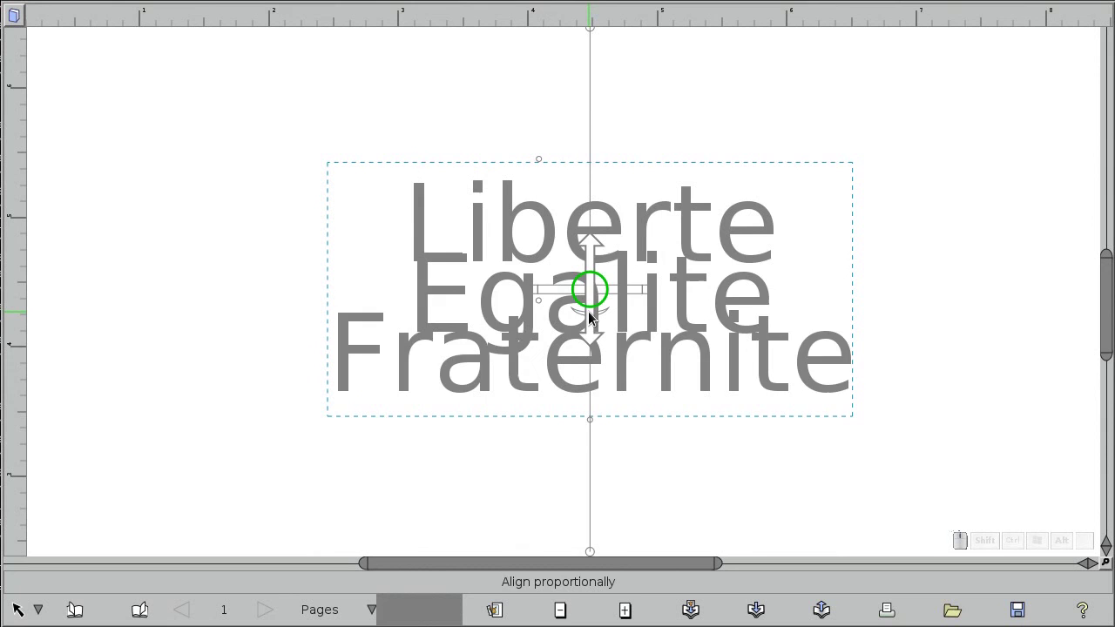
{"action": "left_click_drag", "start_coordinate": [592, 295], "coordinate": [595, 235]}
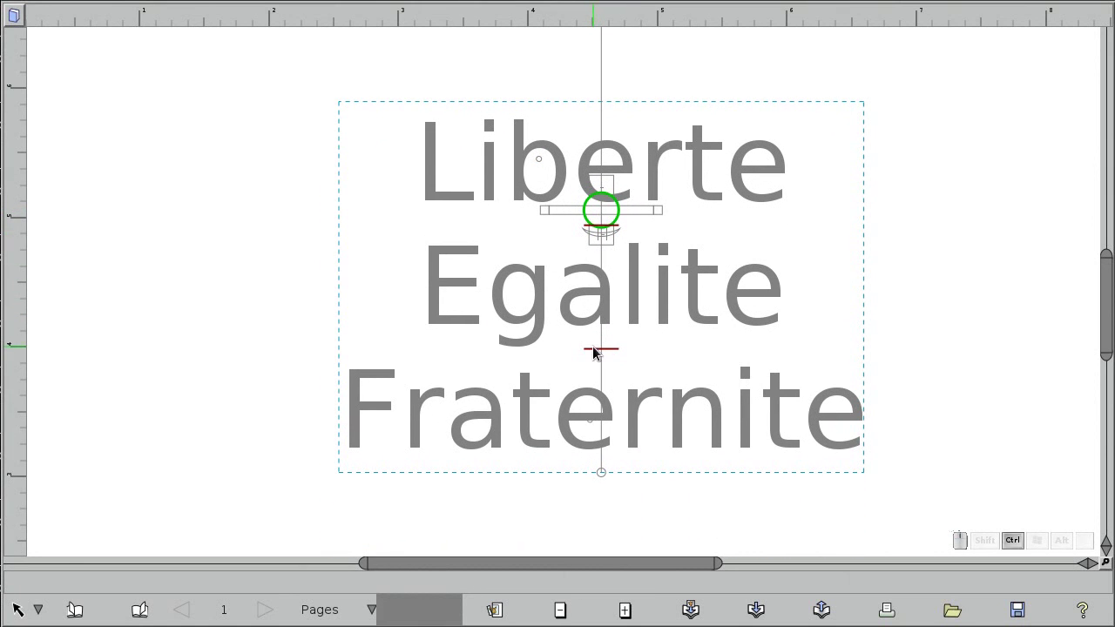
{"action": "left_click_drag", "start_coordinate": [594, 350], "coordinate": [593, 348]}
{"action": "left_click", "coordinate": [593, 350]}
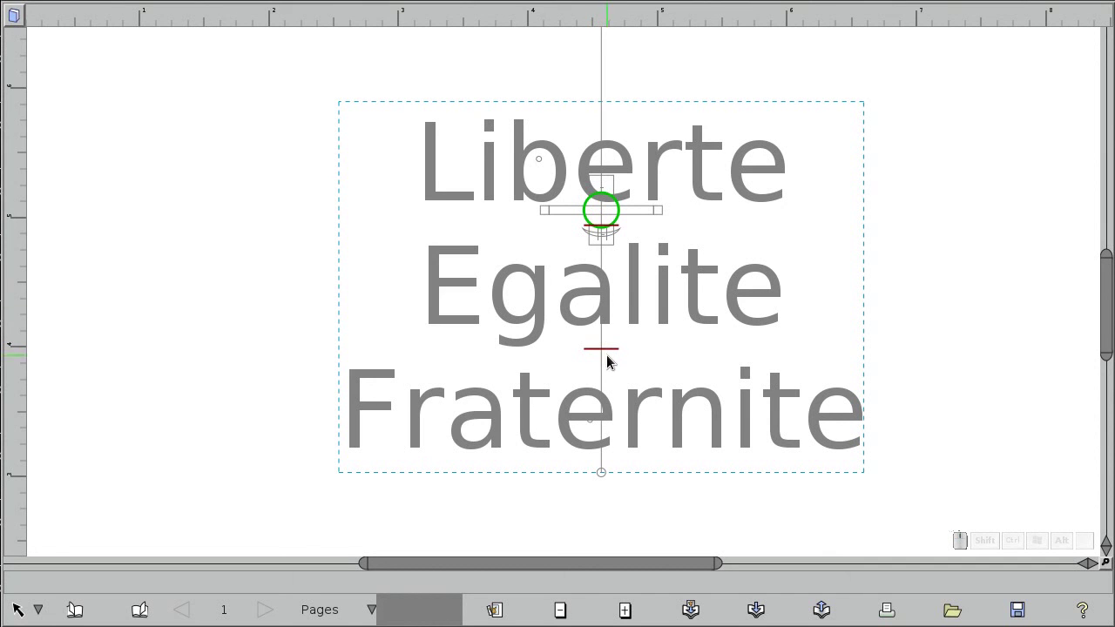
{"action": "left_click_drag", "start_coordinate": [605, 353], "coordinate": [600, 365]}
{"action": "key", "text": "Escape"}
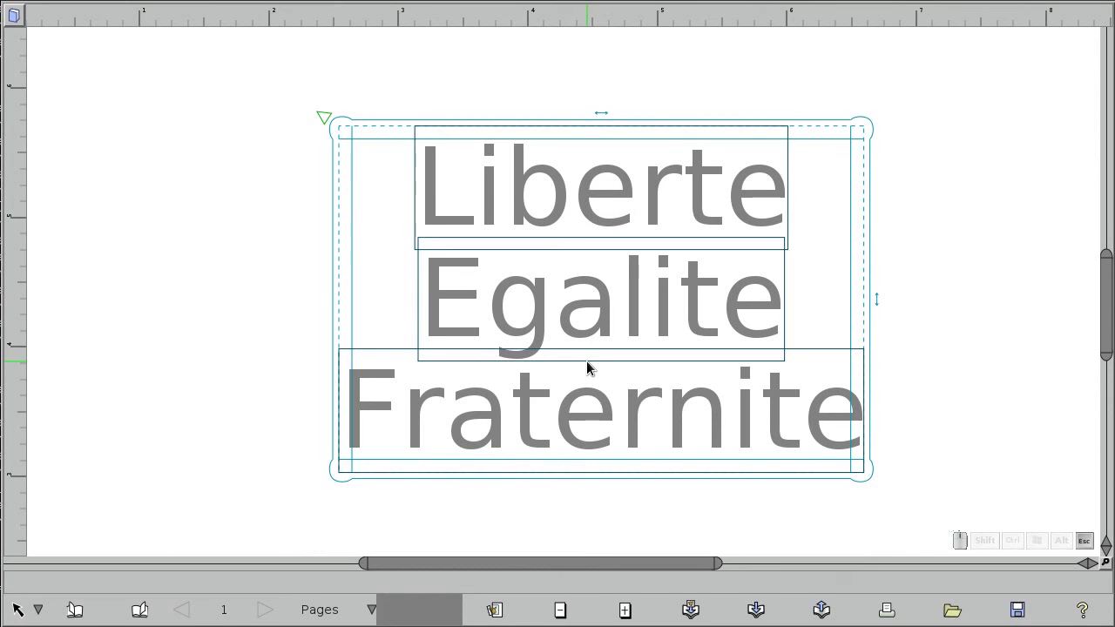
Draw a closed four-corner rectangle path framing the three words
{"action": "left_click", "coordinate": [248, 317]}
{"action": "key", "text": "F5"}
{"action": "left_click", "coordinate": [288, 120]}
{"action": "left_click", "coordinate": [887, 169]}
{"action": "left_click", "coordinate": [942, 481]}
{"action": "left_click", "coordinate": [283, 515]}
{"action": "key", "text": "c"}
{"action": "key", "text": "a"}
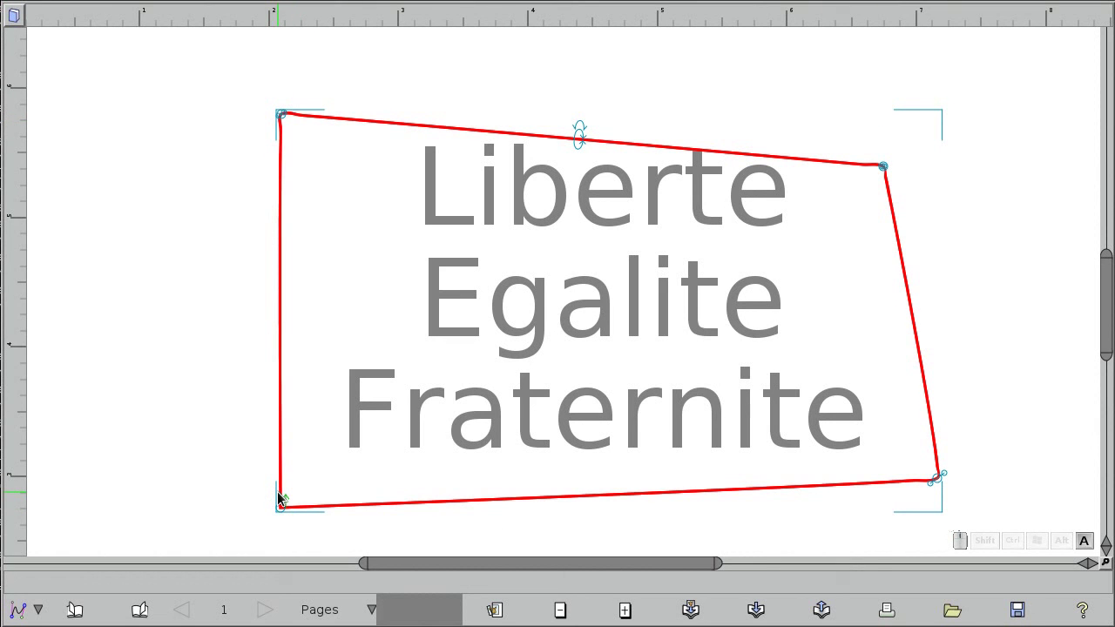
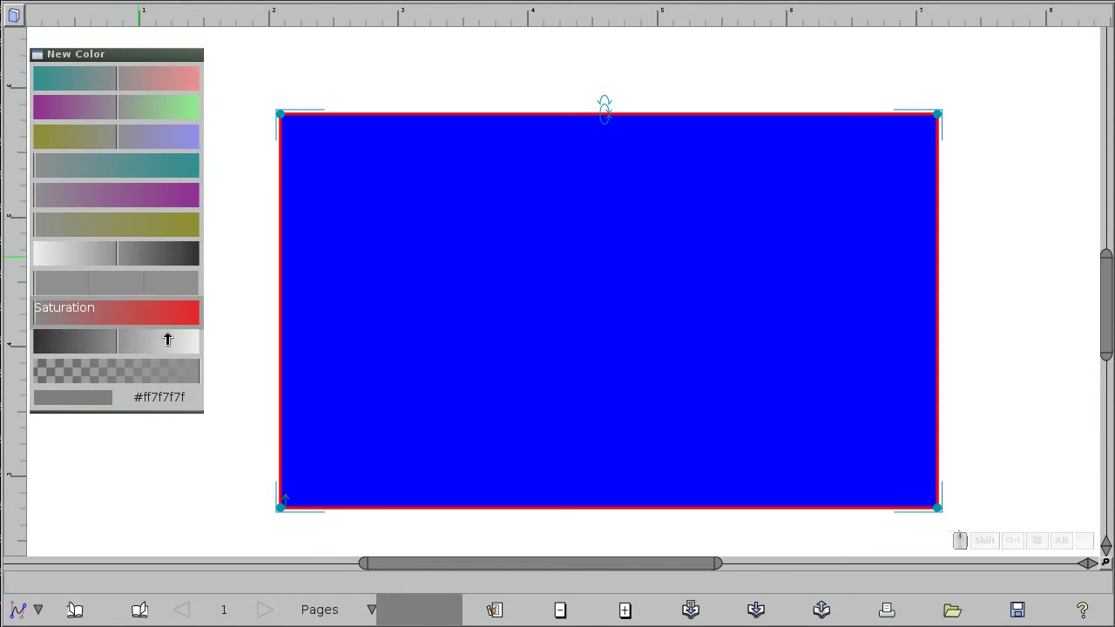
Give the rectangle a white fill and return to the object tool
{"action": "left_click", "coordinate": [148, 288]}
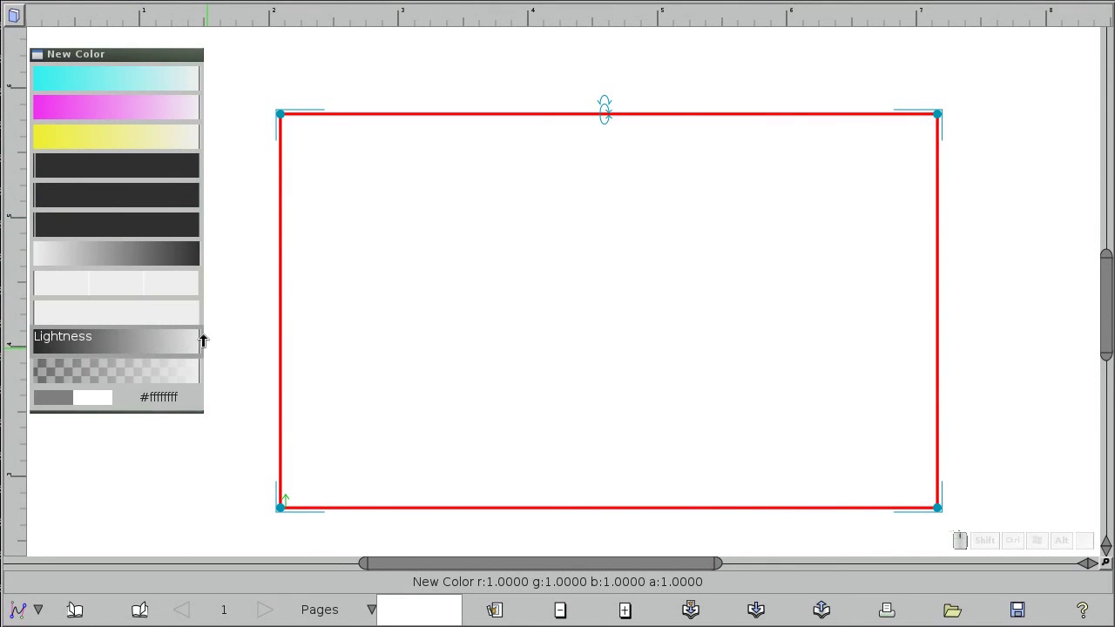
{"action": "key", "text": "End"}
{"action": "key", "text": "Escape"}
{"action": "key", "text": "Escape"}
{"action": "key", "text": "Escape"}
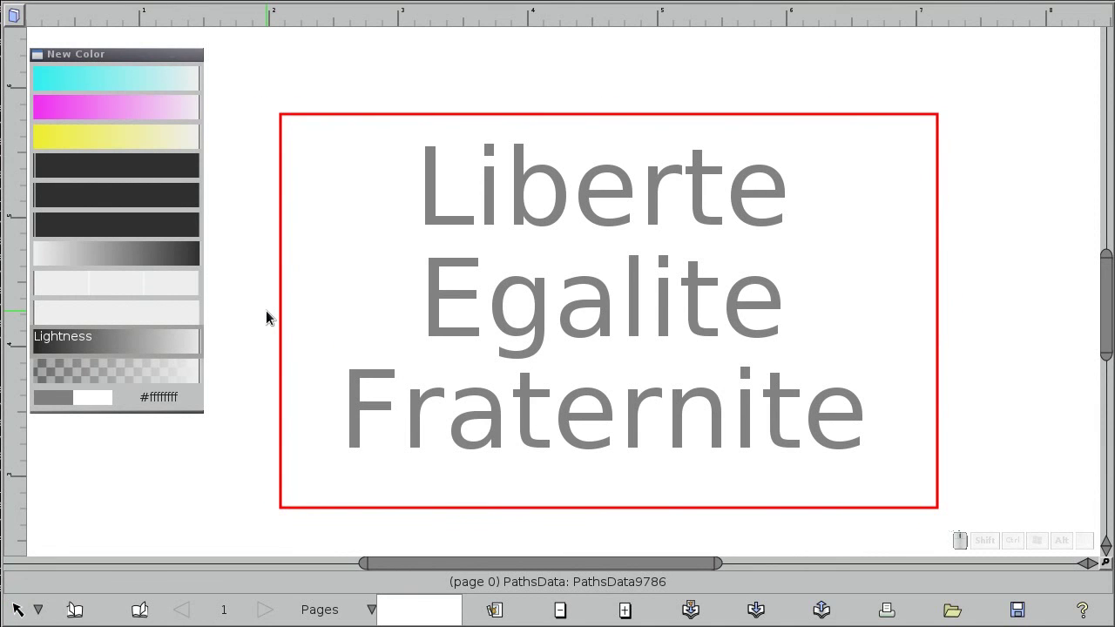
Select the rectangle frame and change its fill to a light grey
{"action": "left_click", "coordinate": [239, 341]}
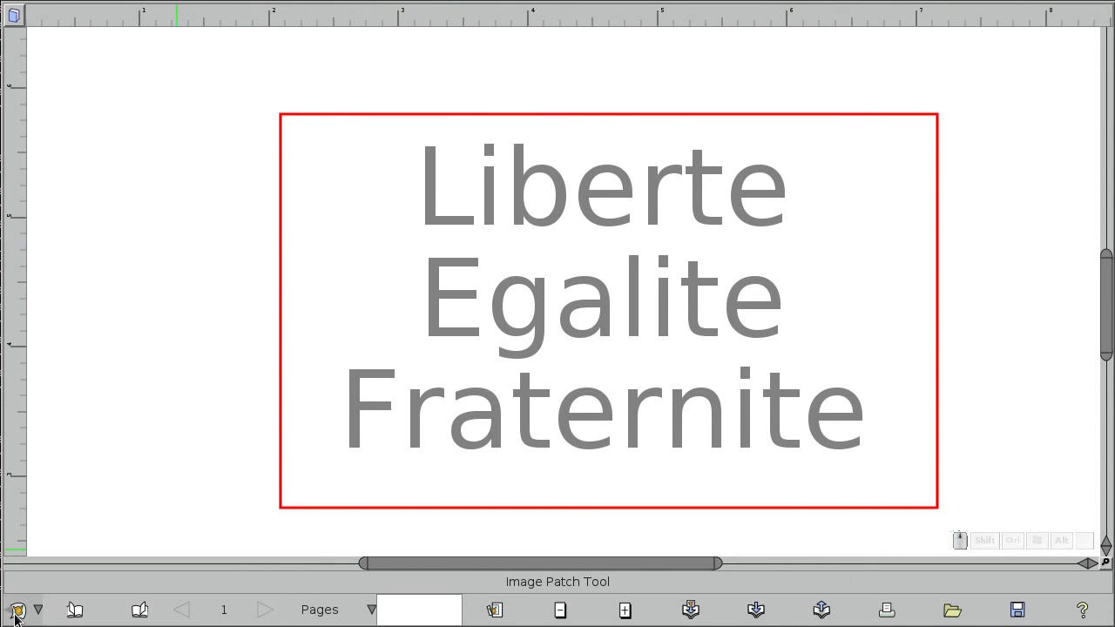
{"action": "left_click", "coordinate": [615, 176]}
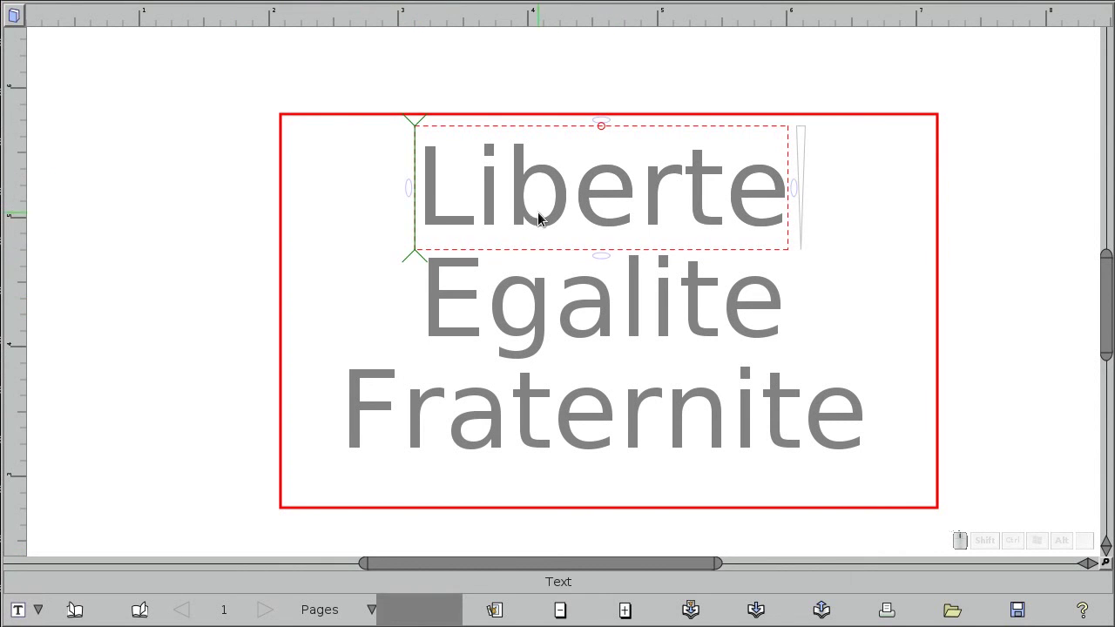
{"action": "key", "text": "Escape"}
{"action": "left_click", "coordinate": [305, 428]}
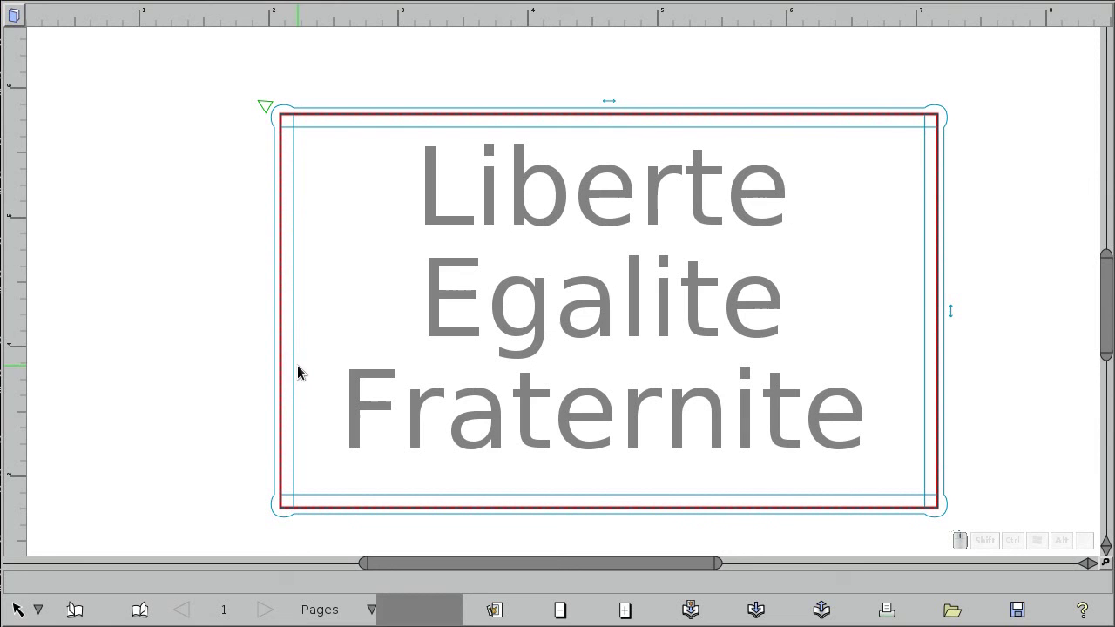
{"action": "double_click", "coordinate": [400, 611]}
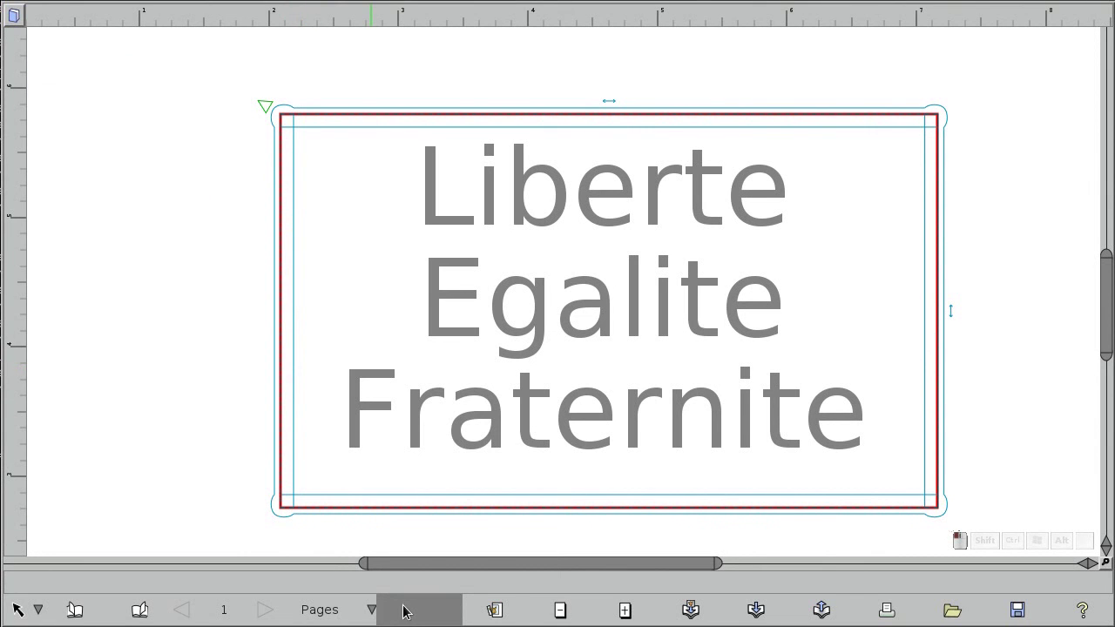
{"action": "left_click", "coordinate": [407, 612]}
{"action": "left_click", "coordinate": [428, 618]}
{"action": "left_click", "coordinate": [93, 340]}
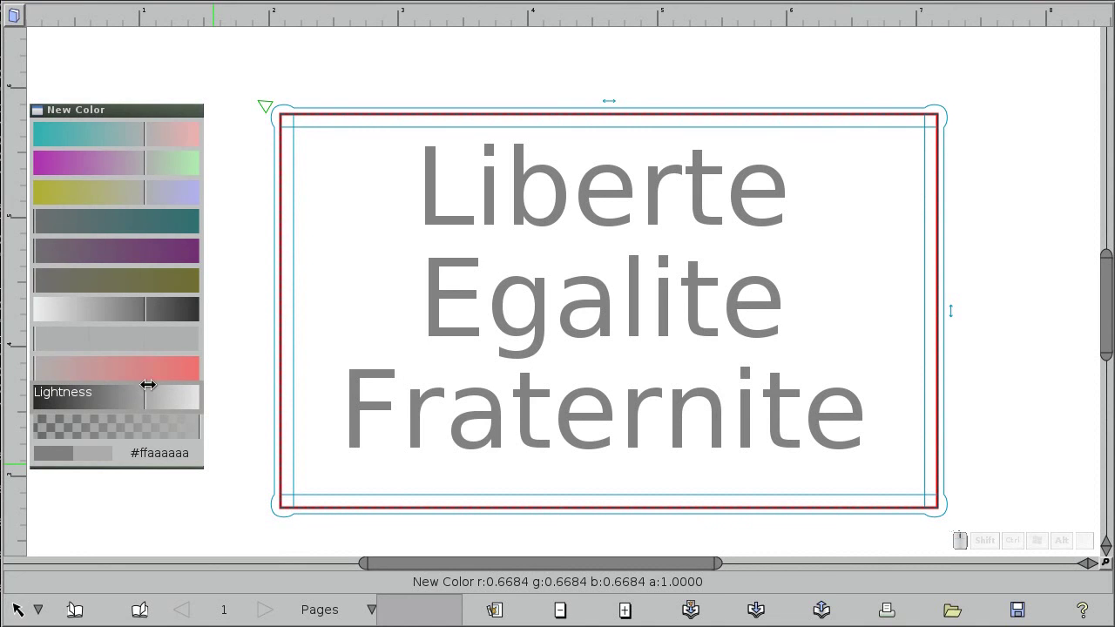
{"action": "left_click", "coordinate": [365, 329]}
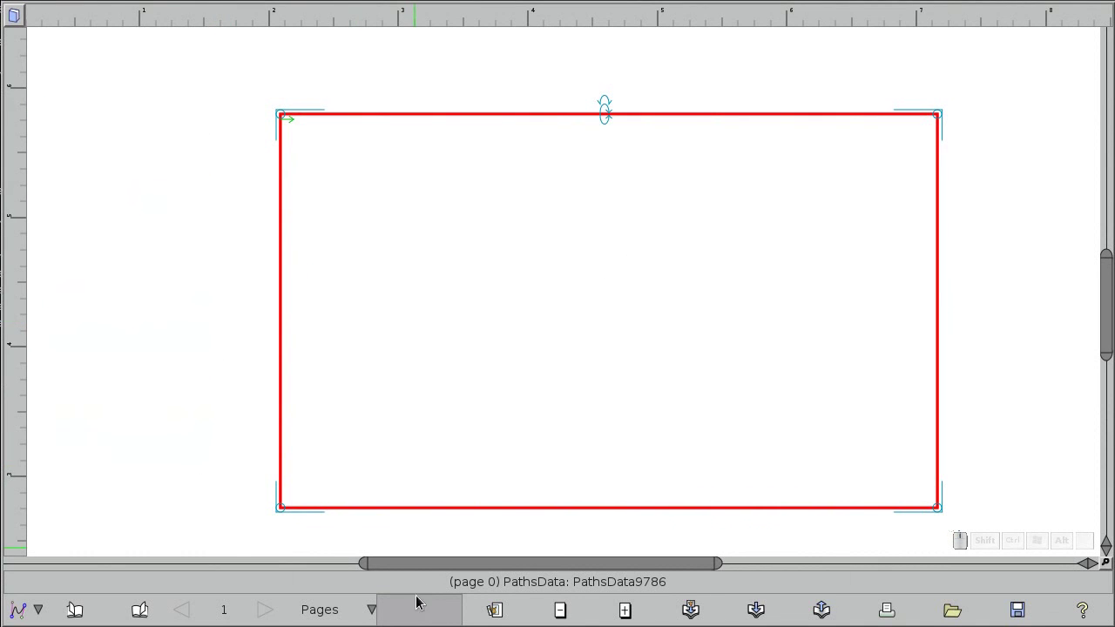
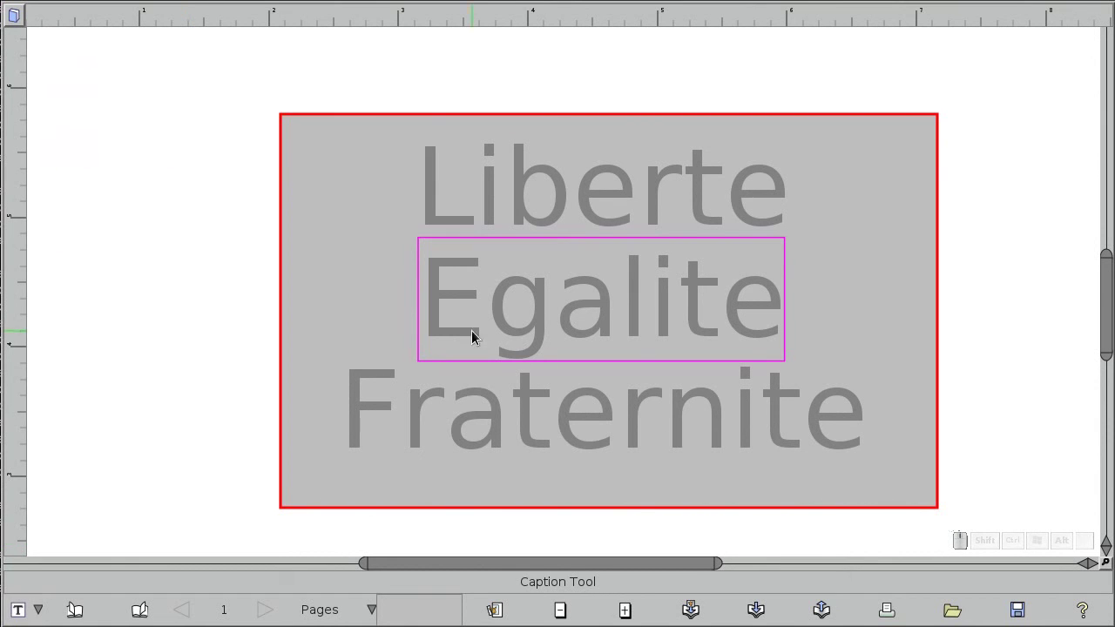
Colour the Liberte caption red
{"action": "left_click", "coordinate": [543, 219]}
{"action": "left_click", "coordinate": [428, 618]}
{"action": "left_click", "coordinate": [298, 595]}
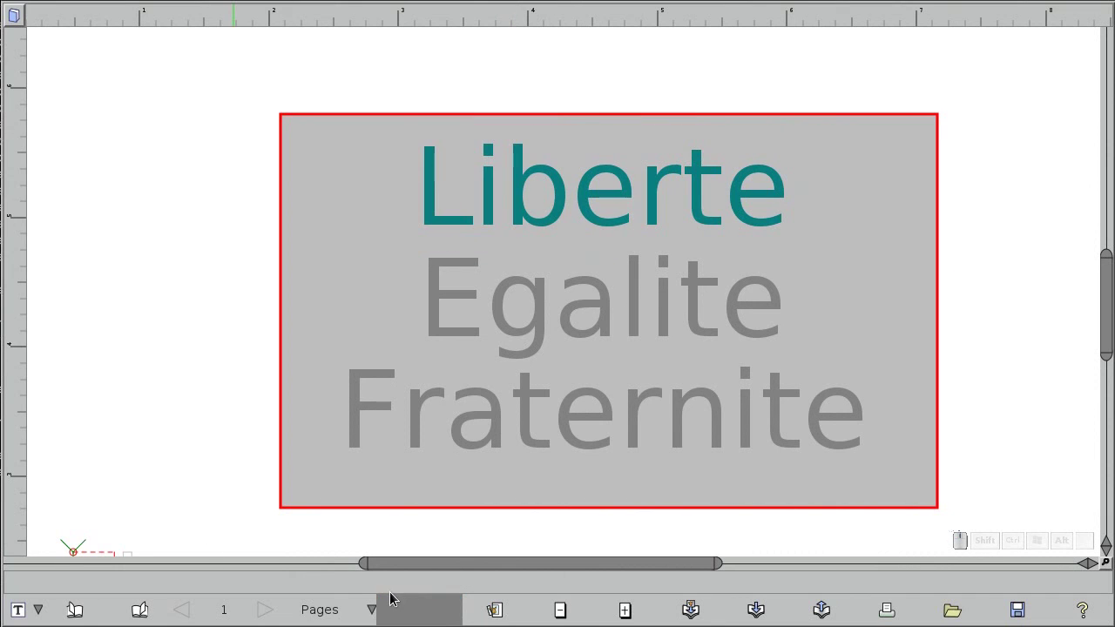
{"action": "left_click", "coordinate": [477, 179]}
{"action": "left_click", "coordinate": [421, 612]}
{"action": "middle_click", "coordinate": [395, 612]}
{"action": "right_click", "coordinate": [417, 601]}
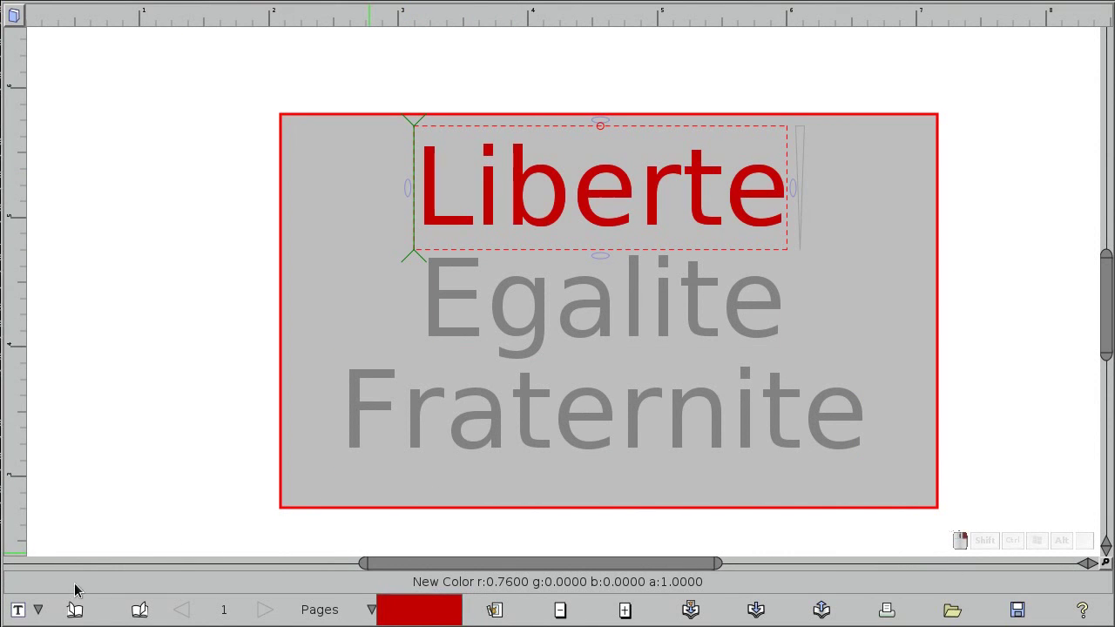
Colour Fraternite blue and Egalite white
{"action": "left_click", "coordinate": [492, 398]}
{"action": "right_click", "coordinate": [438, 613]}
{"action": "middle_click", "coordinate": [403, 611]}
{"action": "left_click", "coordinate": [399, 613]}
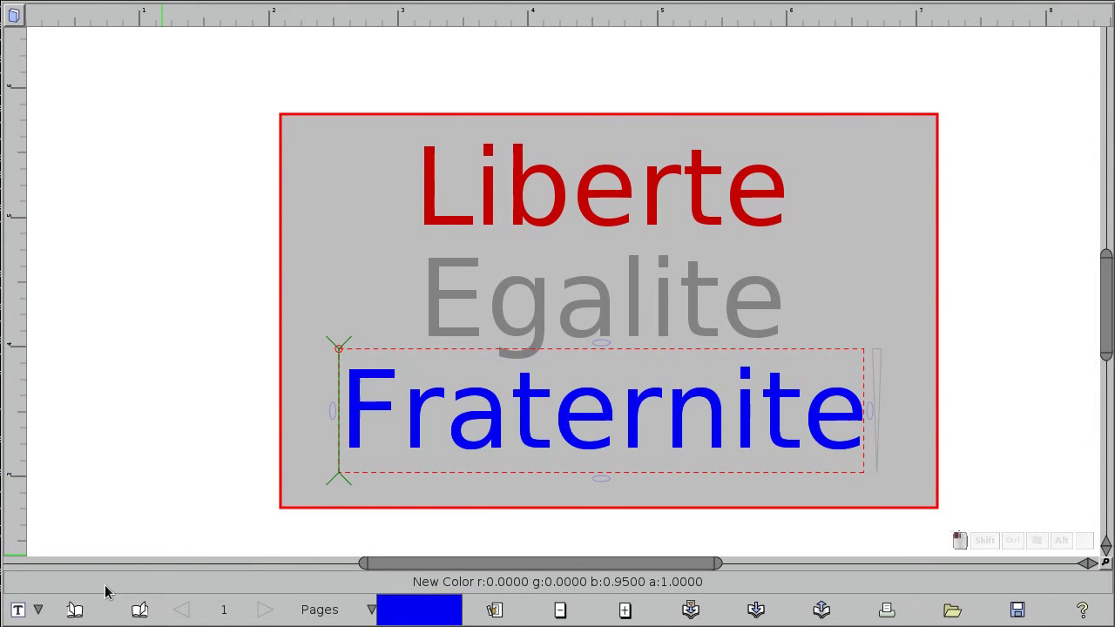
{"action": "left_click", "coordinate": [461, 272]}
{"action": "left_click", "coordinate": [412, 602]}
{"action": "middle_click", "coordinate": [483, 617]}
{"action": "right_click", "coordinate": [429, 611]}
{"action": "left_click", "coordinate": [179, 315]}
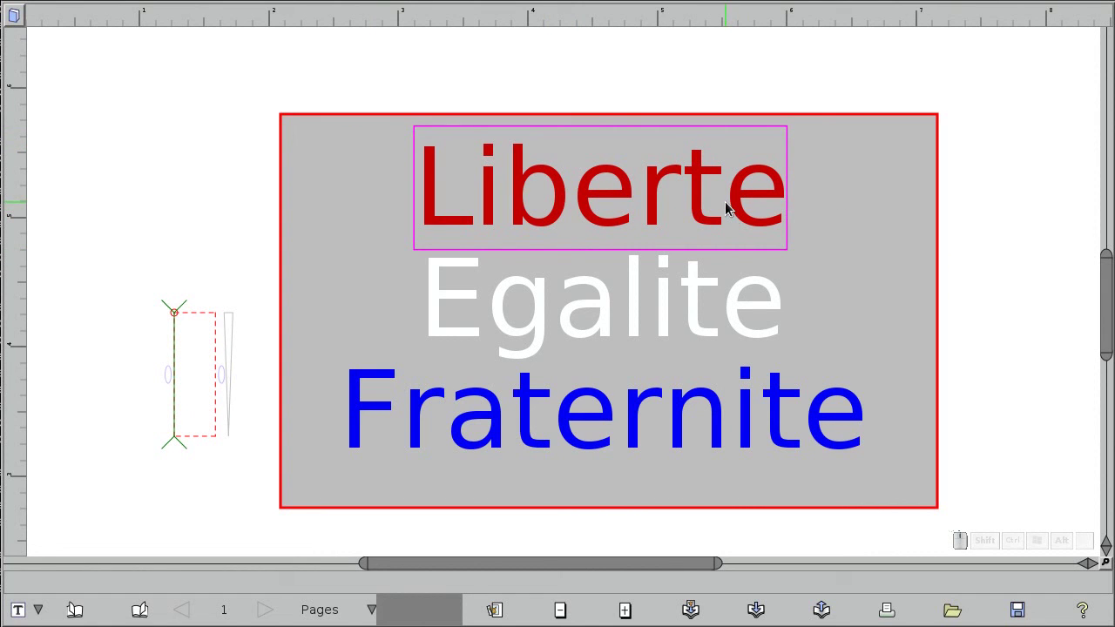
Reselect Liberte and add an apostrophe after its final e
{"action": "left_click", "coordinate": [727, 202]}
{"action": "key", "text": "Right"}
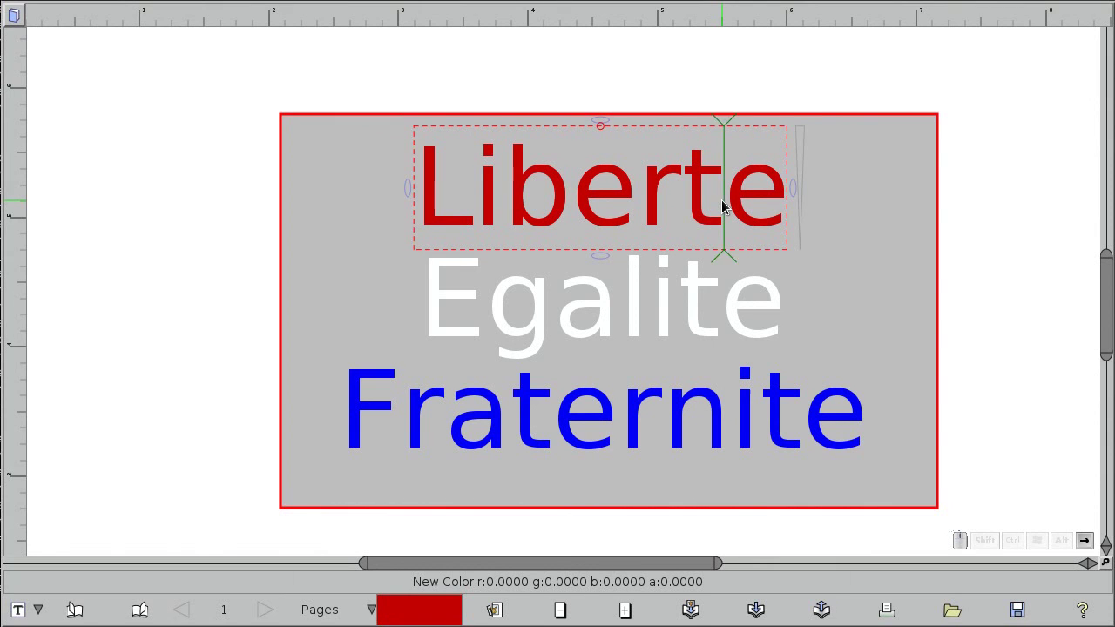
{"action": "key", "text": "'"}
Compose the apostrophe into é so the word reads Liberté
{"action": "key", "text": "Left"}
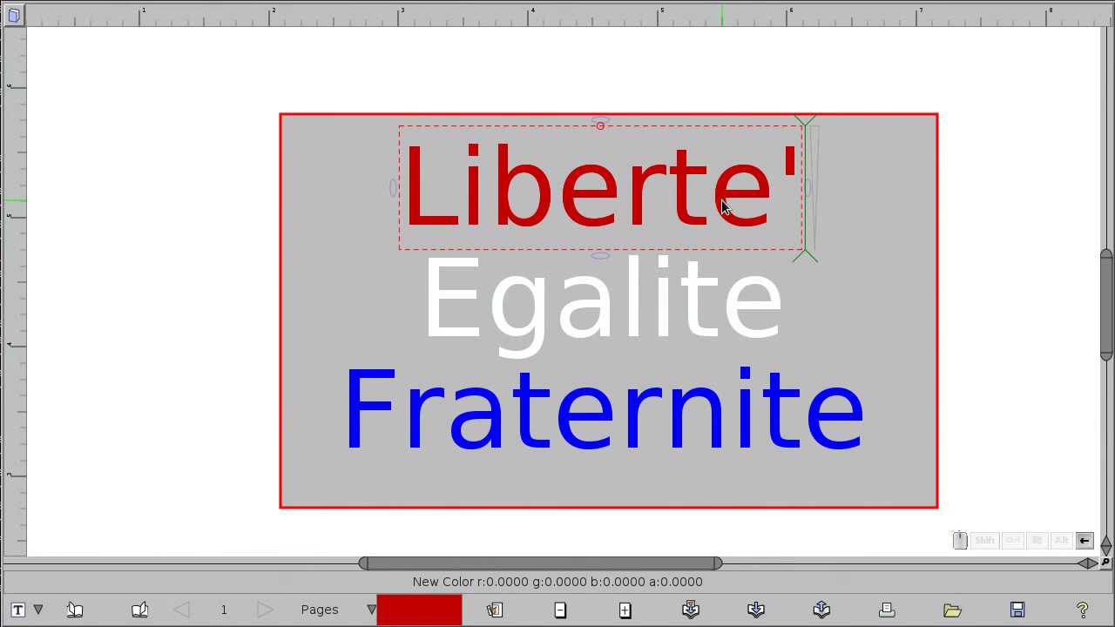
{"action": "key", "text": "Right"}
{"action": "key", "text": "ctrl+j"}
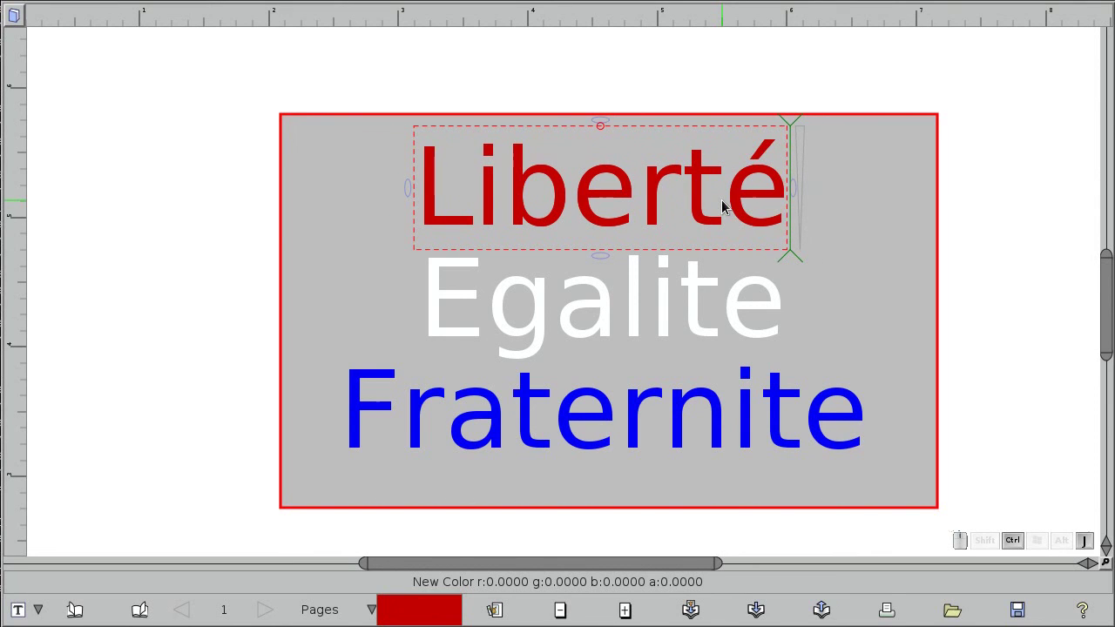
{"action": "key", "text": "Left"}
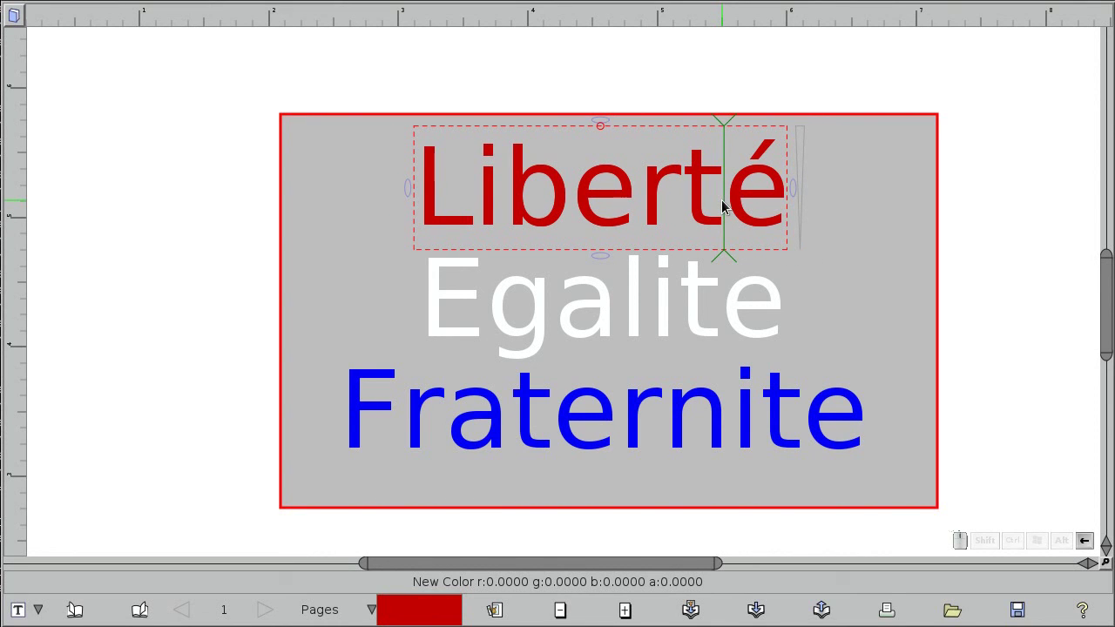
{"action": "key", "text": "Left"}
{"action": "key", "text": "shift+;"}
{"action": "key", "text": "ctrl+j"}
{"action": "key", "text": "BackSpace"}
{"action": "key", "text": "e"}
{"action": "key", "text": "Right"}
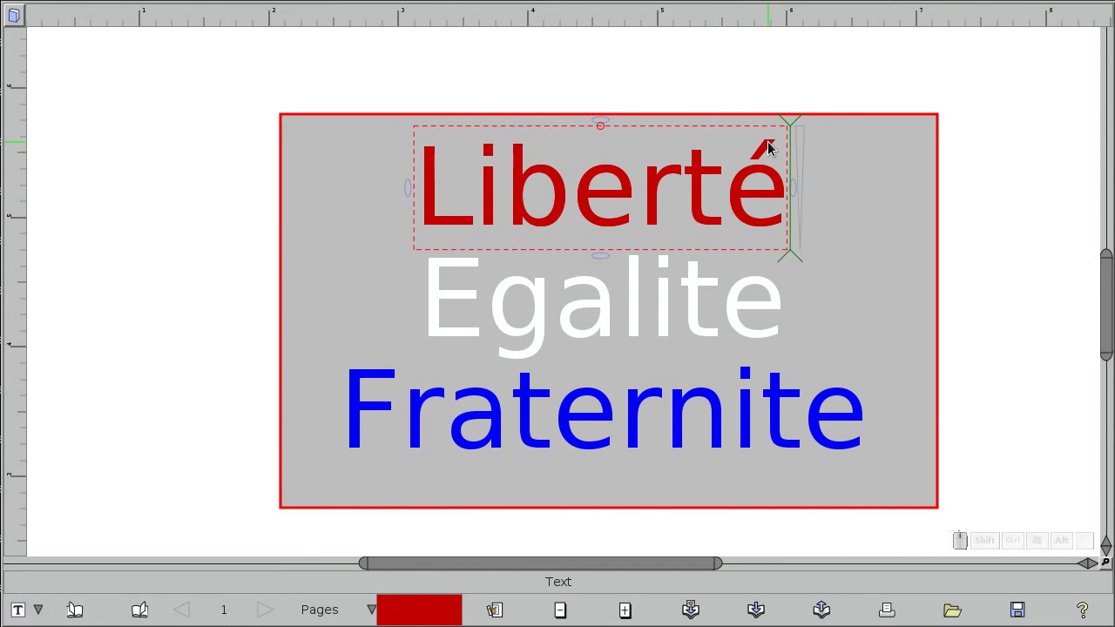
Accent the final e of Egalité and Fraternité, ending with the cursor after Egalité's initial E
{"action": "left_click", "coordinate": [519, 326]}
{"action": "key", "text": "End"}
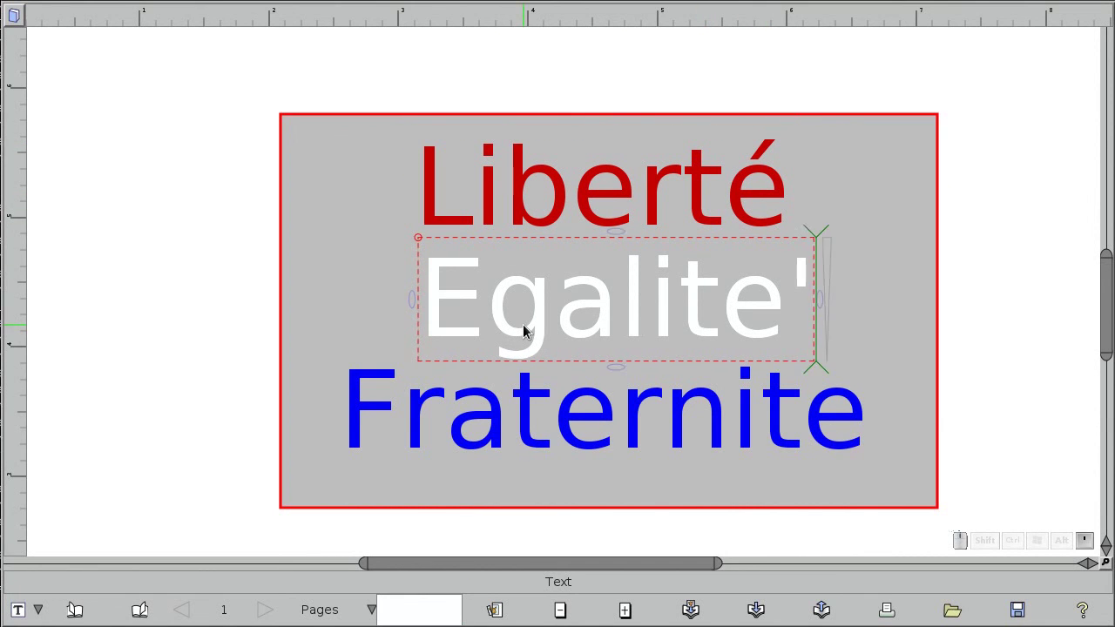
{"action": "key", "text": "BackSpace"}
{"action": "key", "text": "ctrl+j"}
{"action": "key", "text": "ctrl+Tab"}
{"action": "key", "text": "End"}
{"action": "key", "text": "'"}
{"action": "key", "text": "ctrl+j"}
{"action": "key", "text": "shift+Tab"}
{"action": "key", "text": "Home"}
{"action": "key", "text": "Right"}
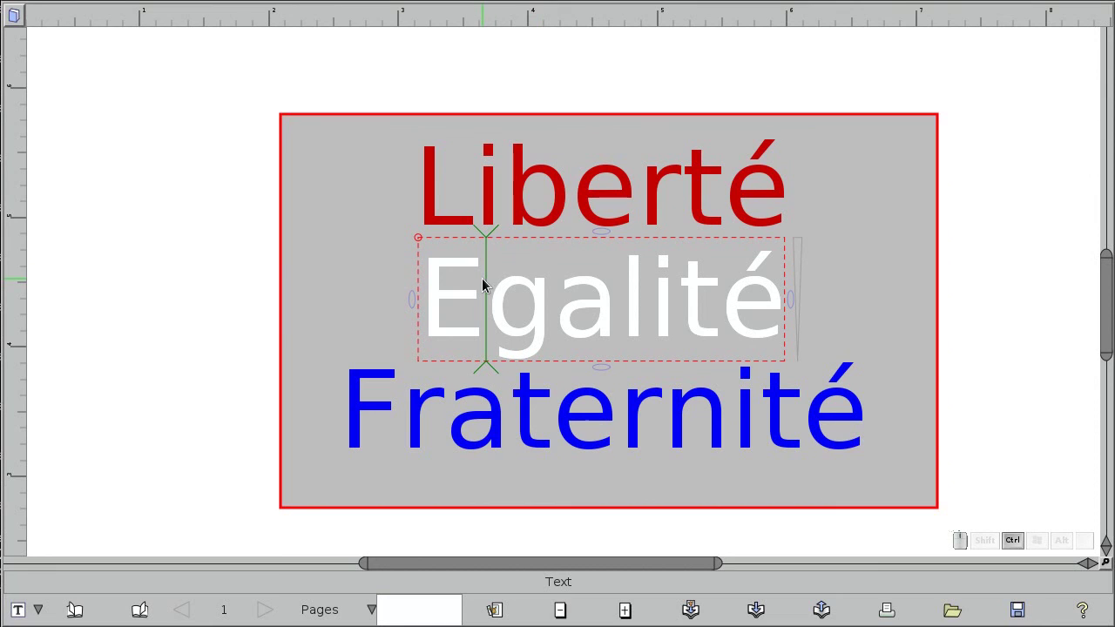
Insert É from the character map so the middle word reads Égalité
{"action": "key", "text": "ctrl+i"}
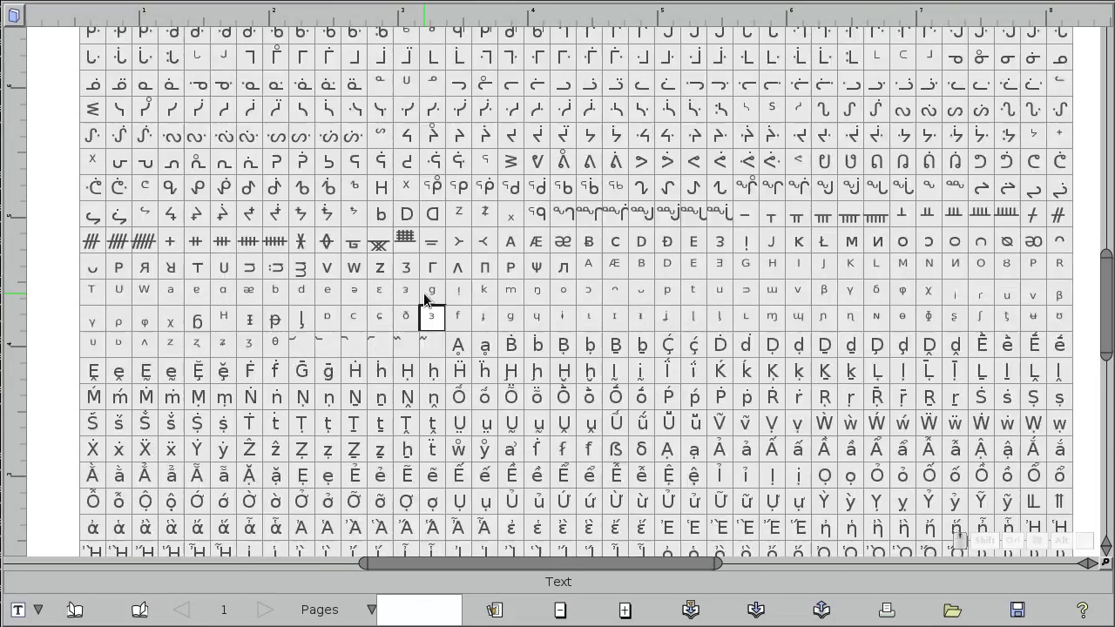
{"action": "scroll", "scroll_direction": "up", "scroll_amount": 3}
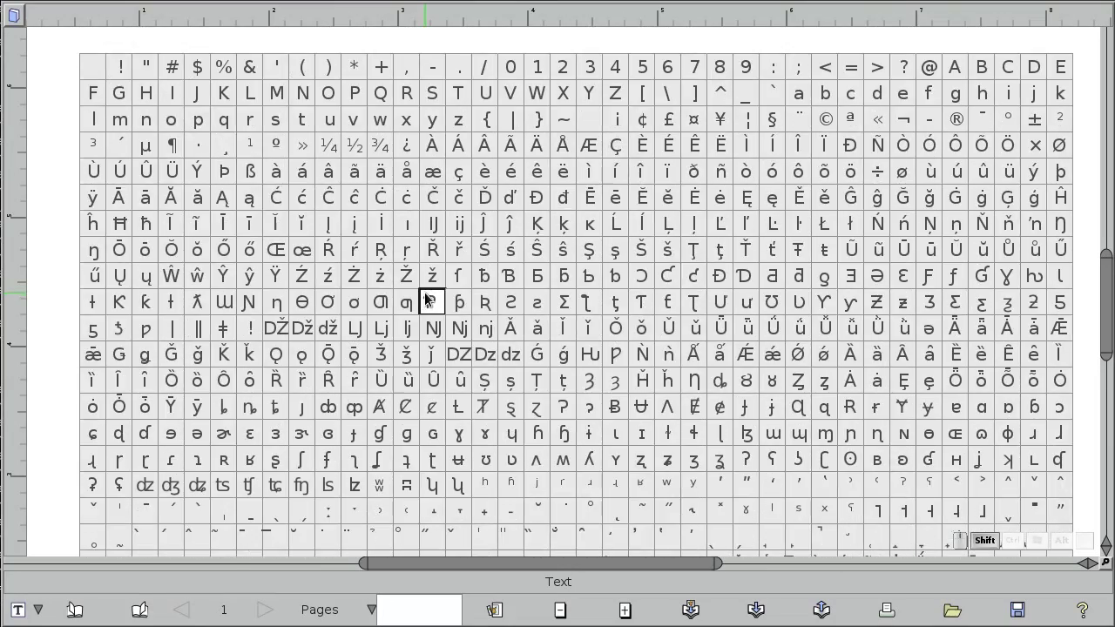
{"action": "scroll", "scroll_direction": "up", "scroll_amount": 3}
{"action": "scroll", "scroll_direction": "up", "scroll_amount": 3}
{"action": "scroll", "scroll_direction": "up", "scroll_amount": 3}
{"action": "scroll", "scroll_direction": "down", "scroll_amount": 3}
{"action": "left_click", "coordinate": [171, 162]}
{"action": "key", "text": "BackSpace"}
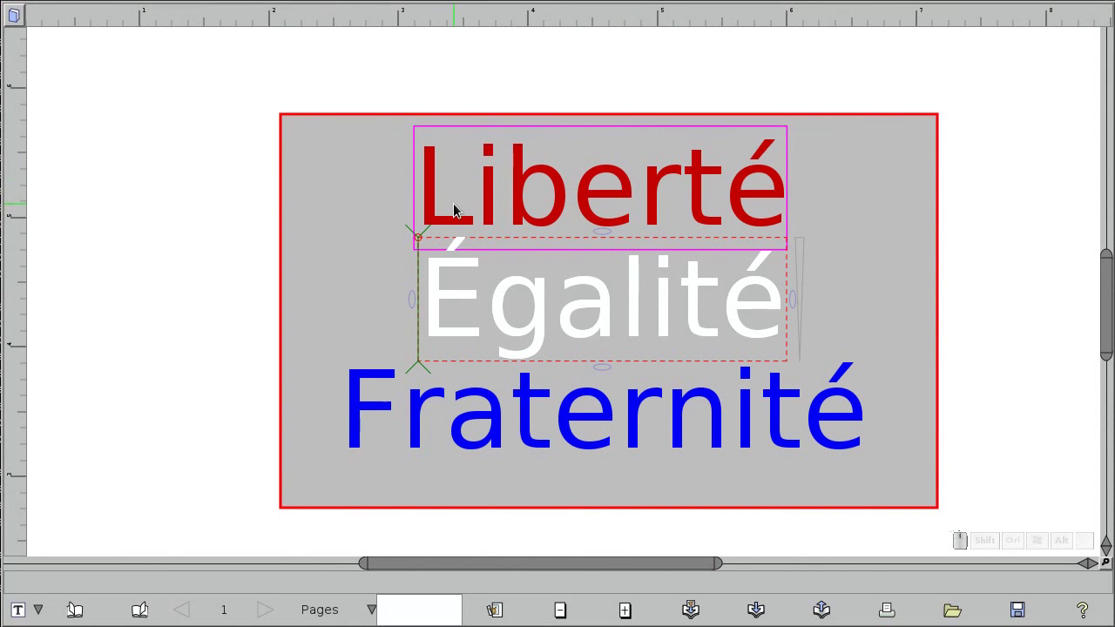
Open the font chooser for Liberté and show only the overlay fonts
{"action": "left_click", "coordinate": [559, 201]}
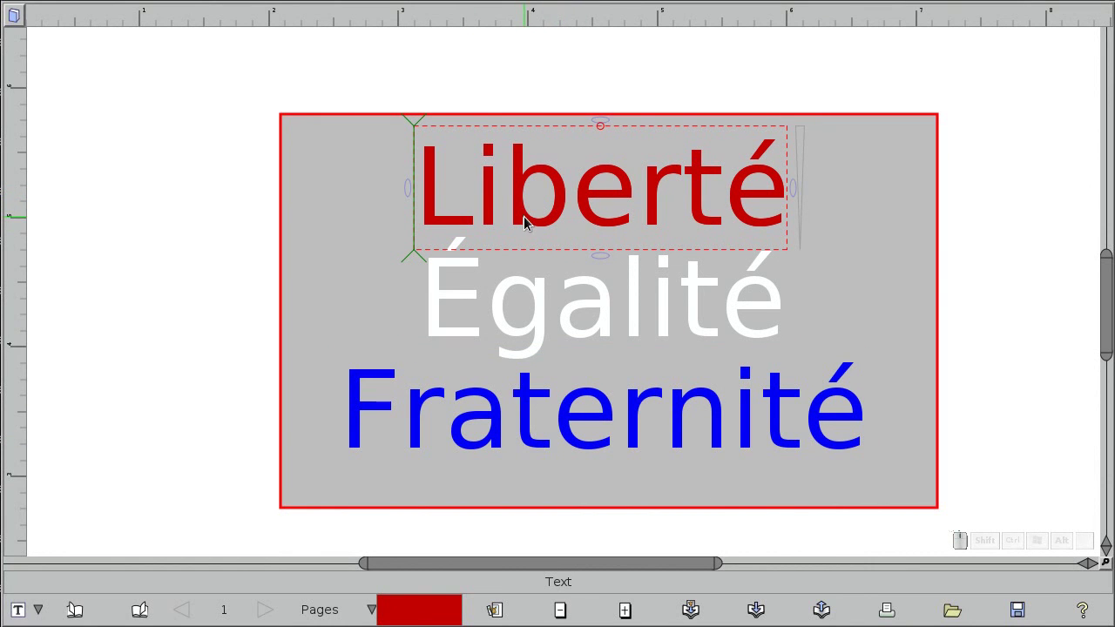
{"action": "left_click", "coordinate": [524, 206]}
{"action": "left_click_drag", "start_coordinate": [524, 206], "coordinate": [520, 197]}
{"action": "left_click_drag", "start_coordinate": [504, 165], "coordinate": [523, 410]}
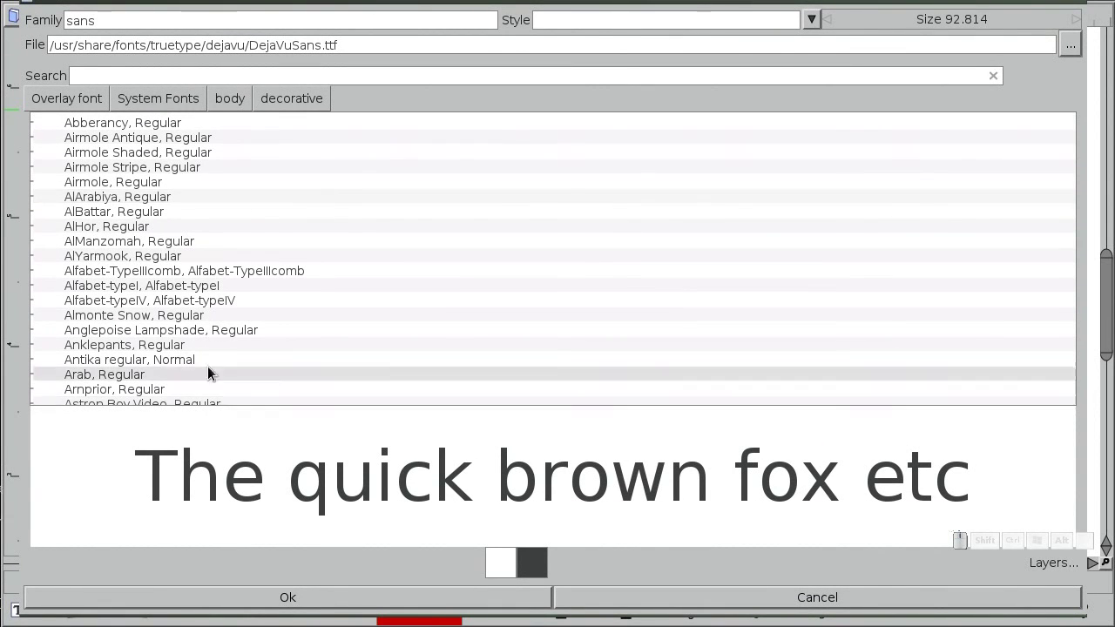
{"action": "left_click_drag", "start_coordinate": [519, 569], "coordinate": [247, 308]}
{"action": "left_click_drag", "start_coordinate": [530, 565], "coordinate": [154, 274]}
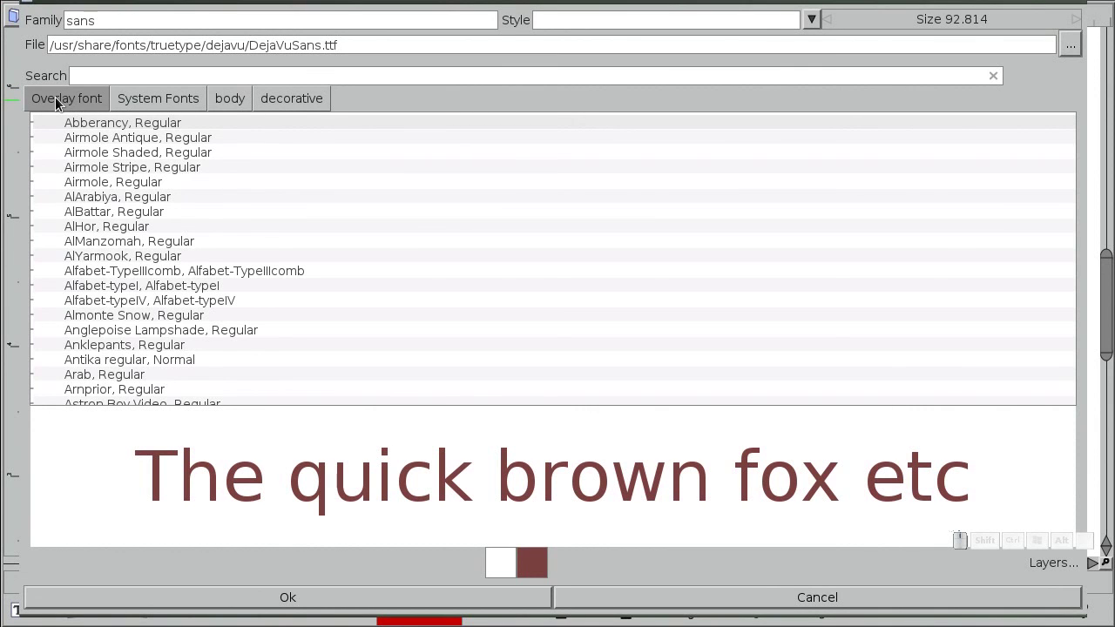
{"action": "left_click_drag", "start_coordinate": [57, 101], "coordinate": [56, 101]}
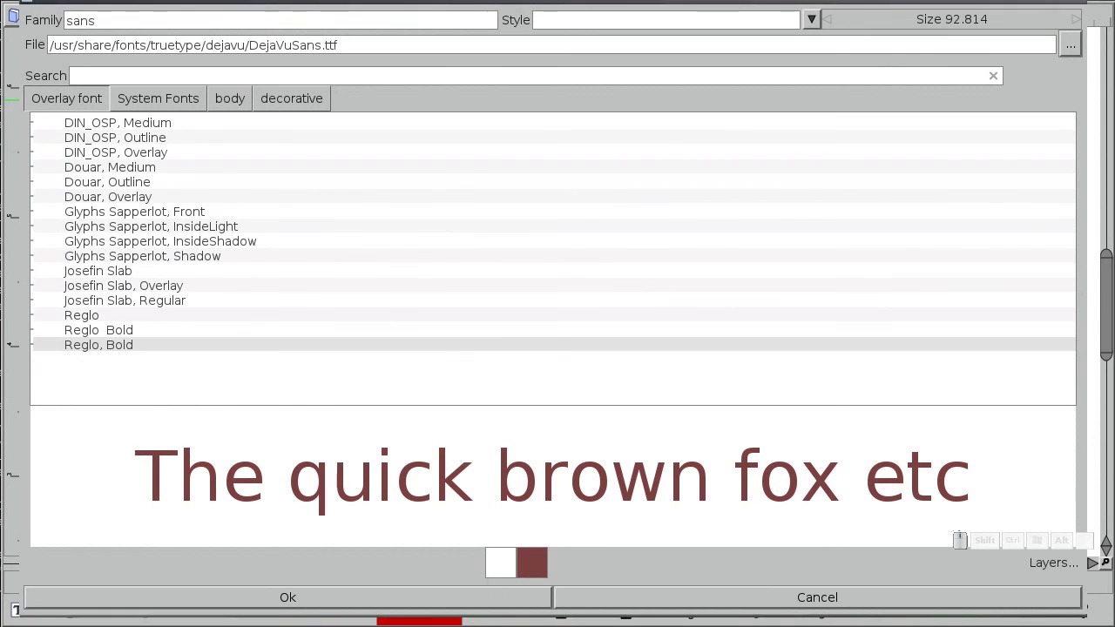
Add colour layers and choose the DIN_OSP Outline overlay style
{"action": "left_click", "coordinate": [1064, 569]}
{"action": "left_click", "coordinate": [989, 564]}
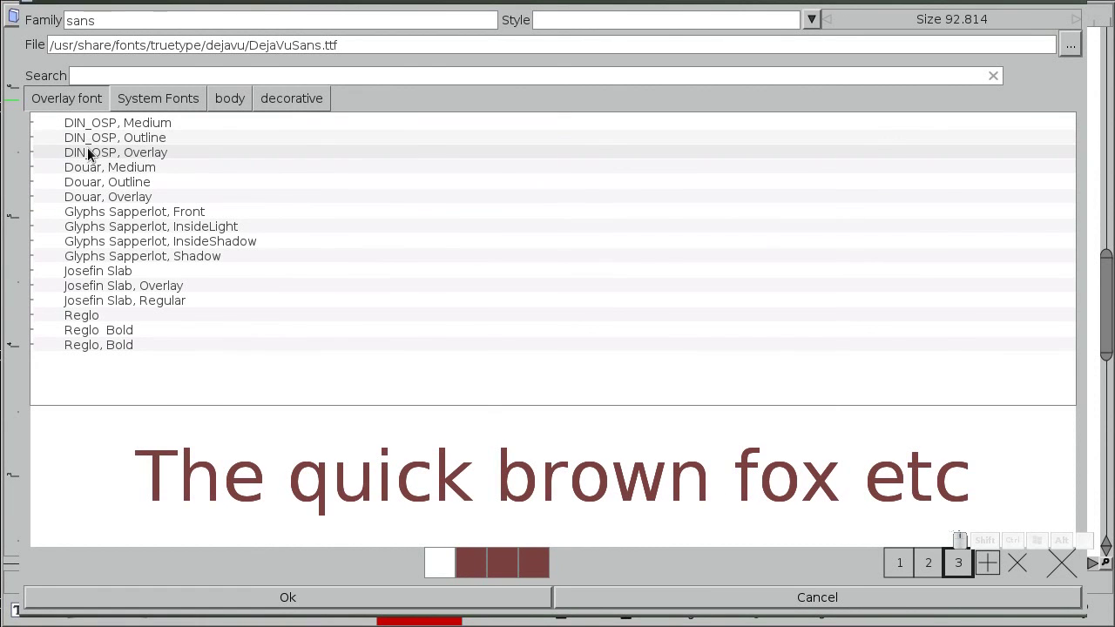
{"action": "left_click", "coordinate": [911, 564]}
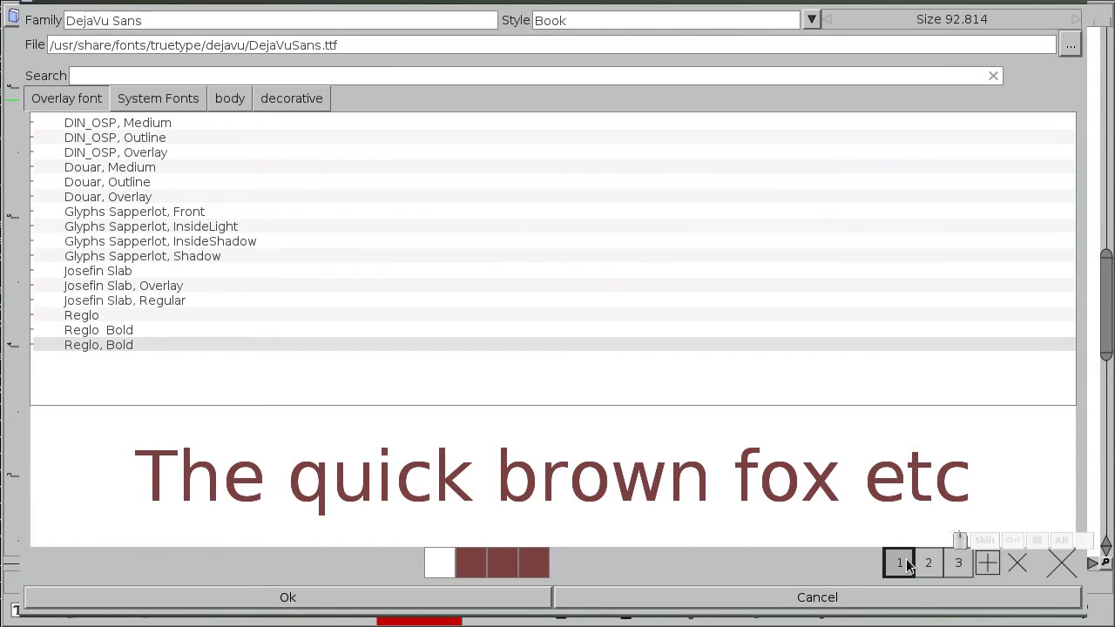
{"action": "left_click", "coordinate": [181, 130]}
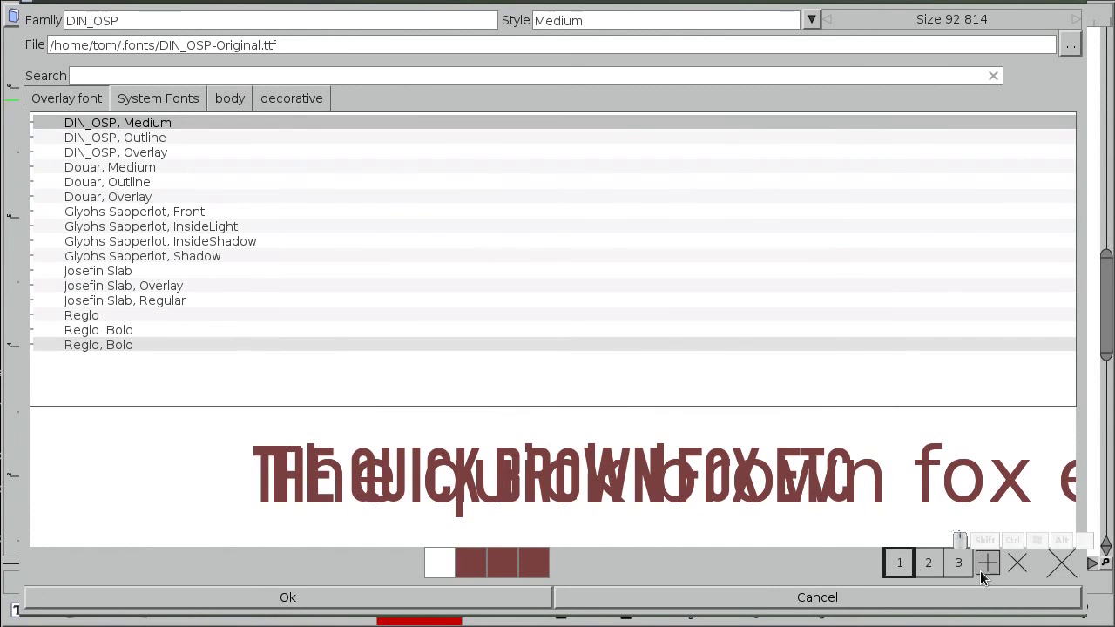
{"action": "left_click", "coordinate": [963, 575]}
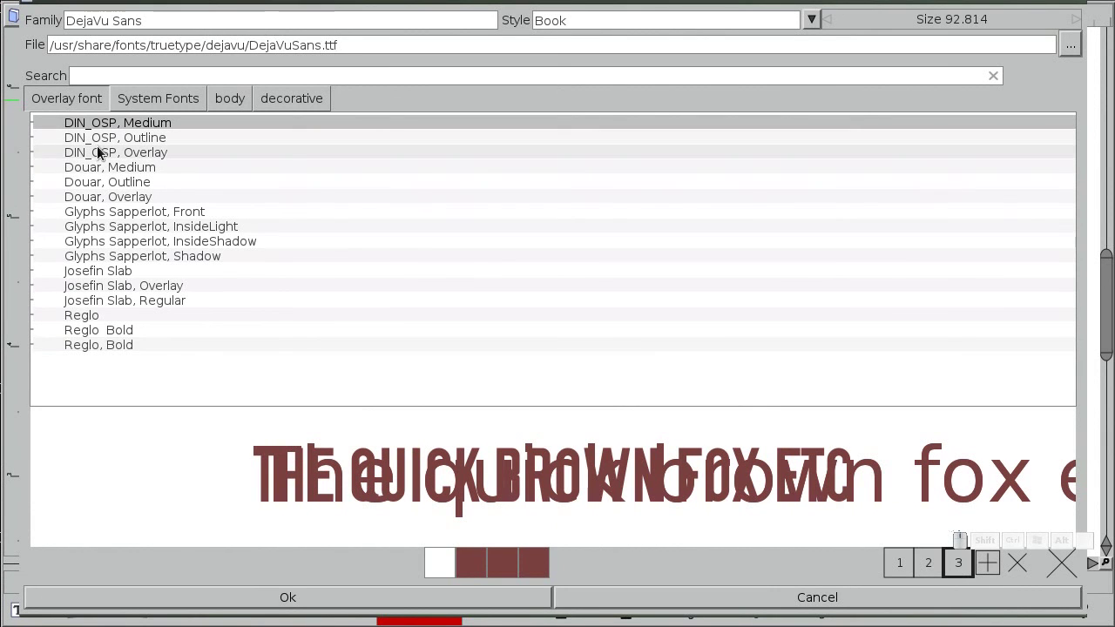
{"action": "left_click", "coordinate": [104, 155]}
{"action": "left_click", "coordinate": [932, 575]}
{"action": "left_click", "coordinate": [135, 144]}
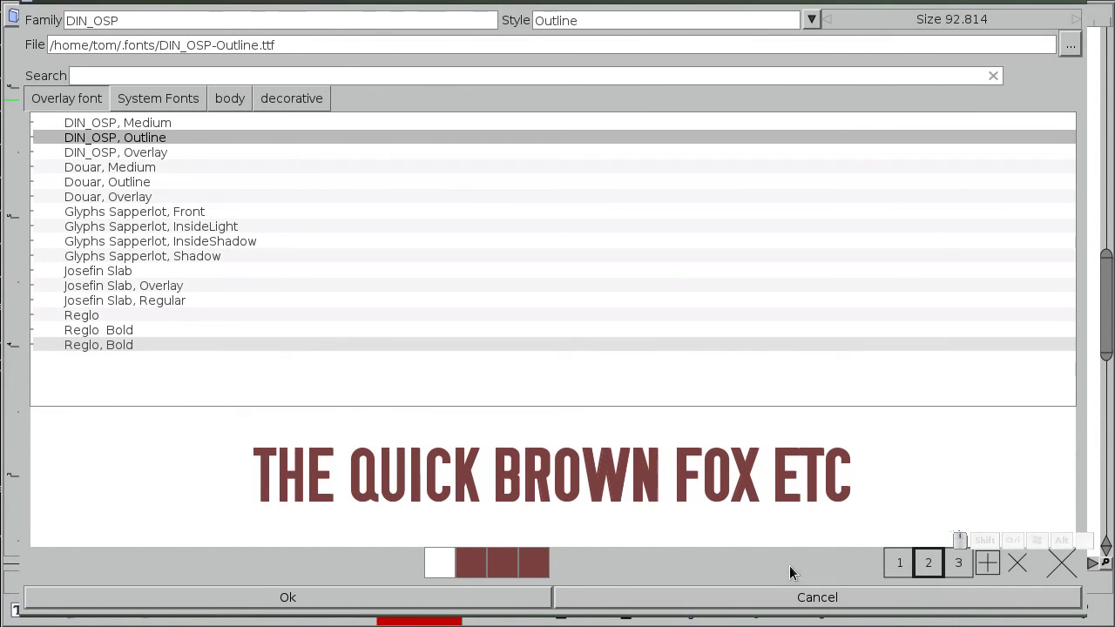
Recolour the font layers: first red, last blue, middle yellow
{"action": "left_click", "coordinate": [488, 567]}
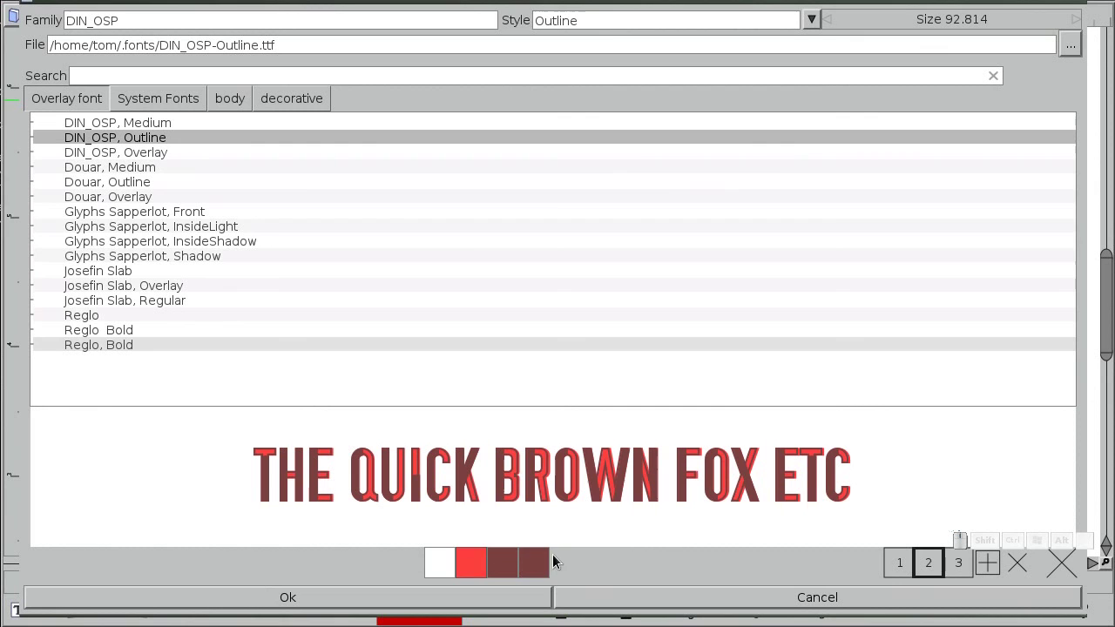
{"action": "left_click_drag", "start_coordinate": [543, 567], "coordinate": [517, 569]}
{"action": "left_click", "coordinate": [532, 571]}
{"action": "left_click", "coordinate": [505, 569]}
{"action": "left_click", "coordinate": [513, 570]}
{"action": "left_click", "coordinate": [516, 567]}
{"action": "left_click", "coordinate": [658, 564]}
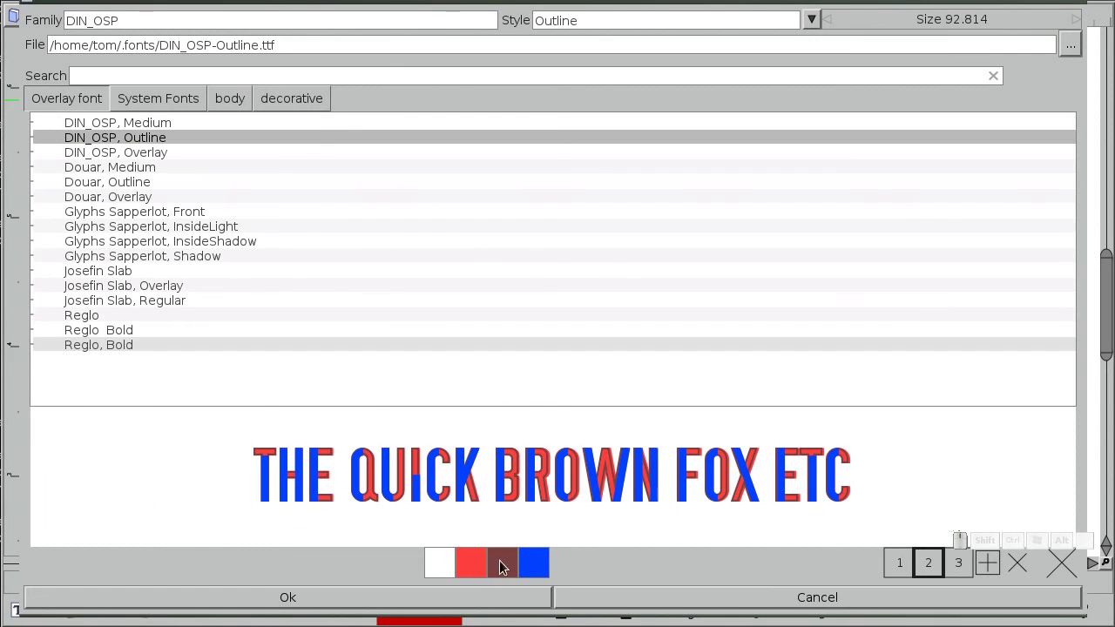
{"action": "left_click", "coordinate": [513, 564]}
{"action": "middle_click", "coordinate": [505, 566]}
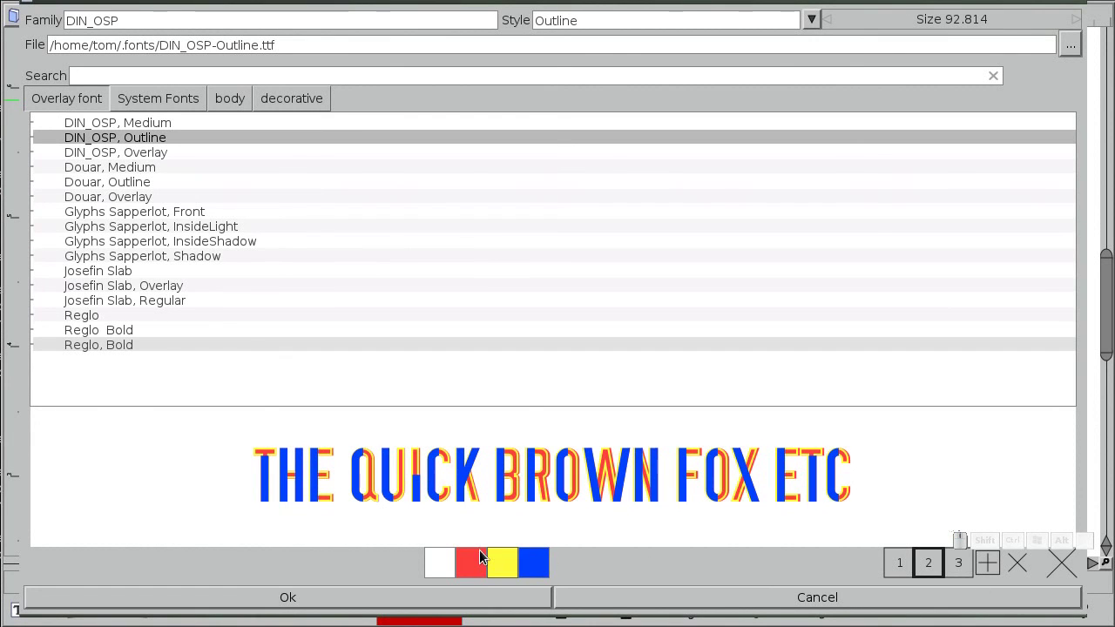
Set the middle layer colour to white and soften the preview background to light blue
{"action": "right_click", "coordinate": [511, 563]}
{"action": "left_click_drag", "start_coordinate": [448, 573], "coordinate": [425, 571]}
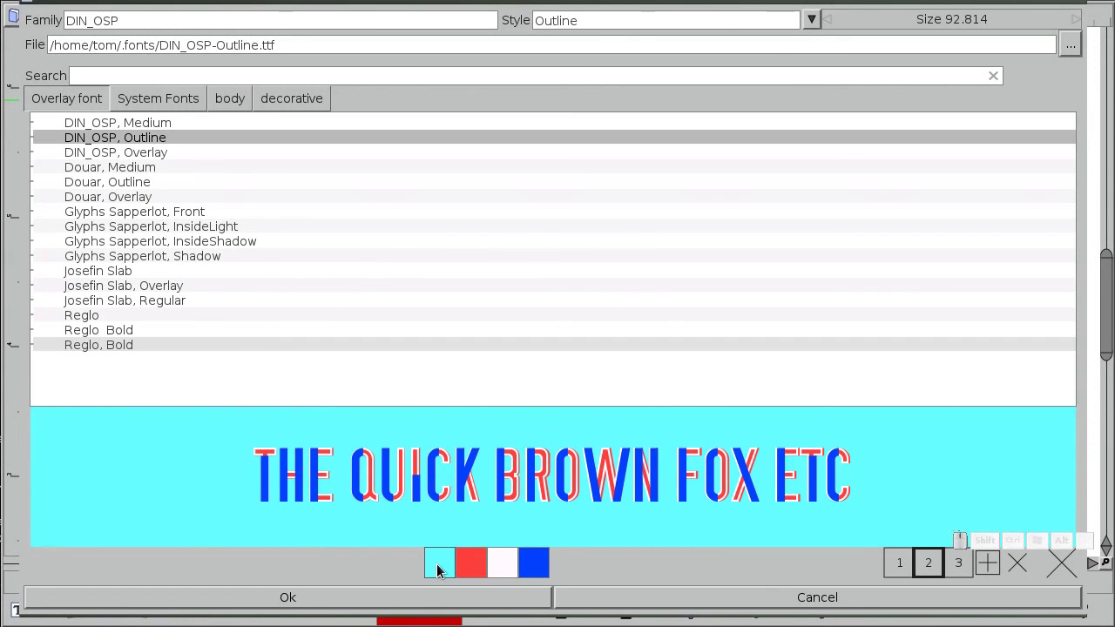
{"action": "middle_click", "coordinate": [446, 570]}
{"action": "left_click", "coordinate": [451, 566]}
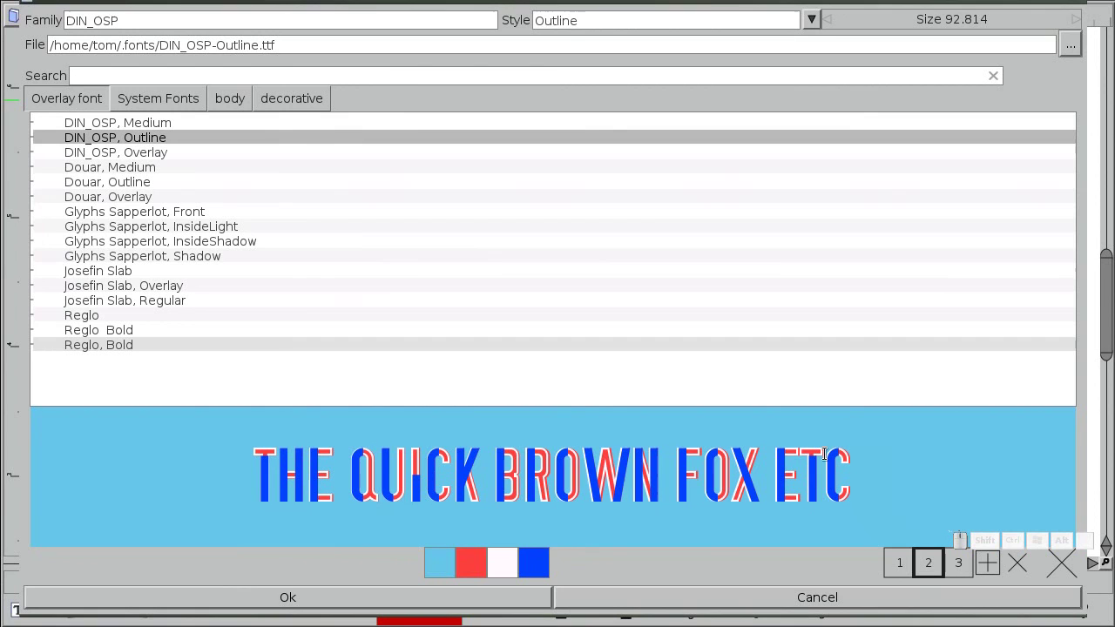
{"action": "left_click_drag", "start_coordinate": [958, 567], "coordinate": [930, 565]}
Choose the DIN_OSP Overlay style, order layers red, blue, white, and apply it to Liberté
{"action": "left_click", "coordinate": [934, 566]}
{"action": "left_click_drag", "start_coordinate": [957, 565], "coordinate": [938, 564]}
{"action": "left_click_drag", "start_coordinate": [714, 476], "coordinate": [389, 451]}
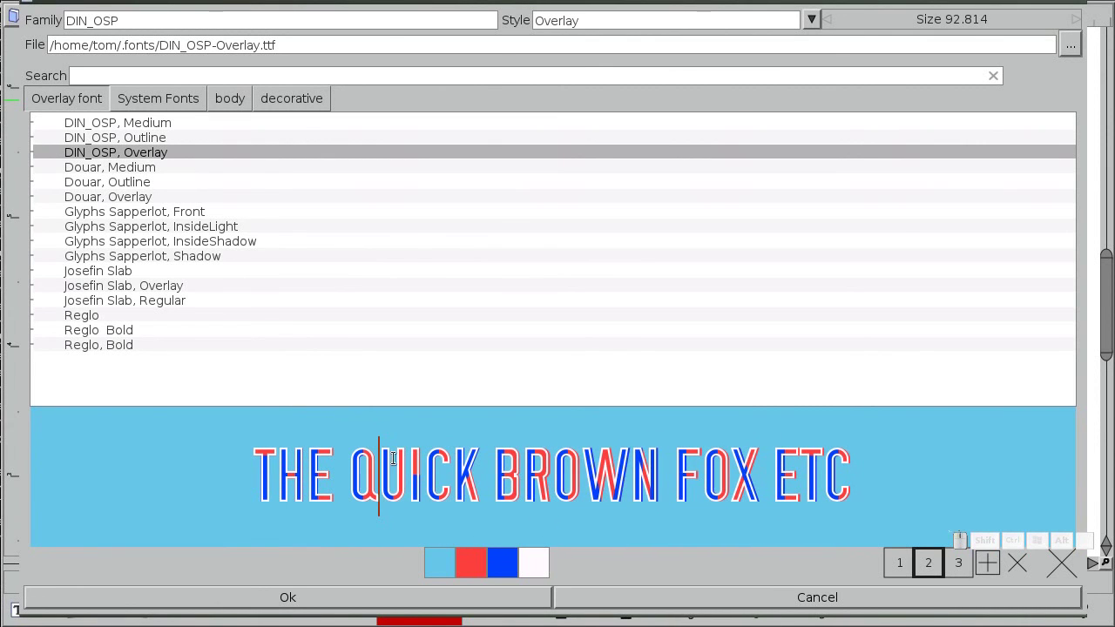
{"action": "left_click", "coordinate": [542, 477]}
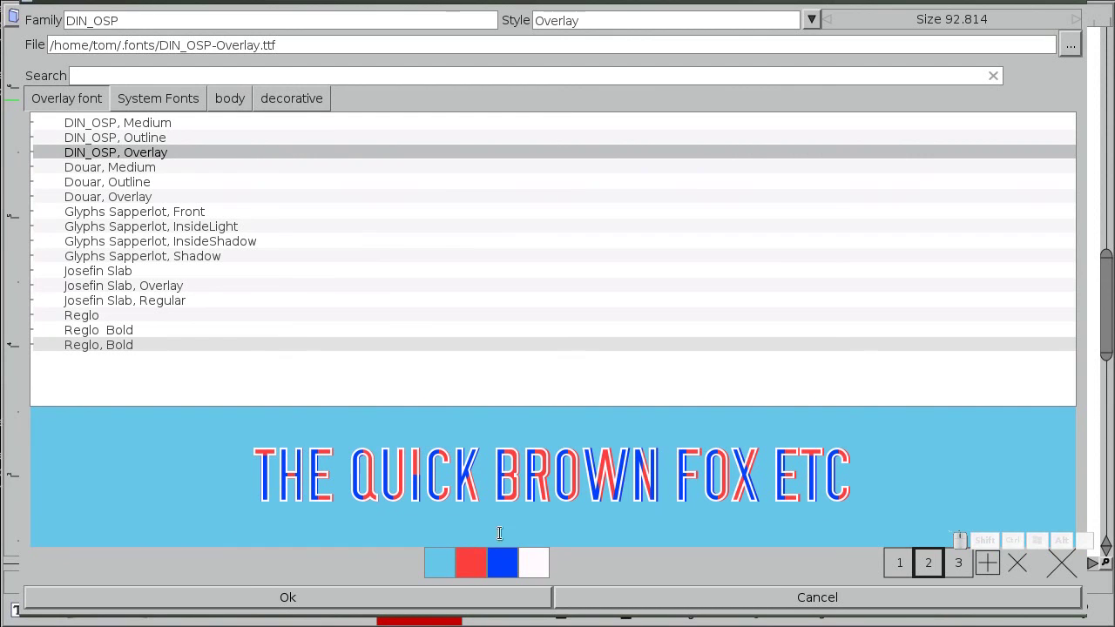
{"action": "left_click", "coordinate": [588, 511]}
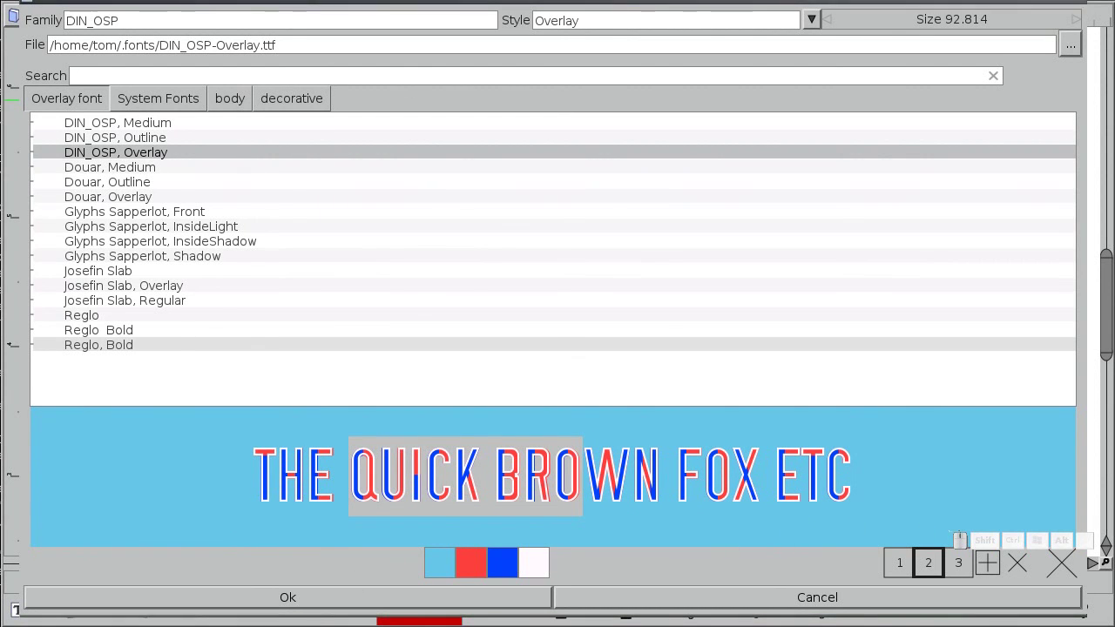
{"action": "left_click", "coordinate": [321, 601]}
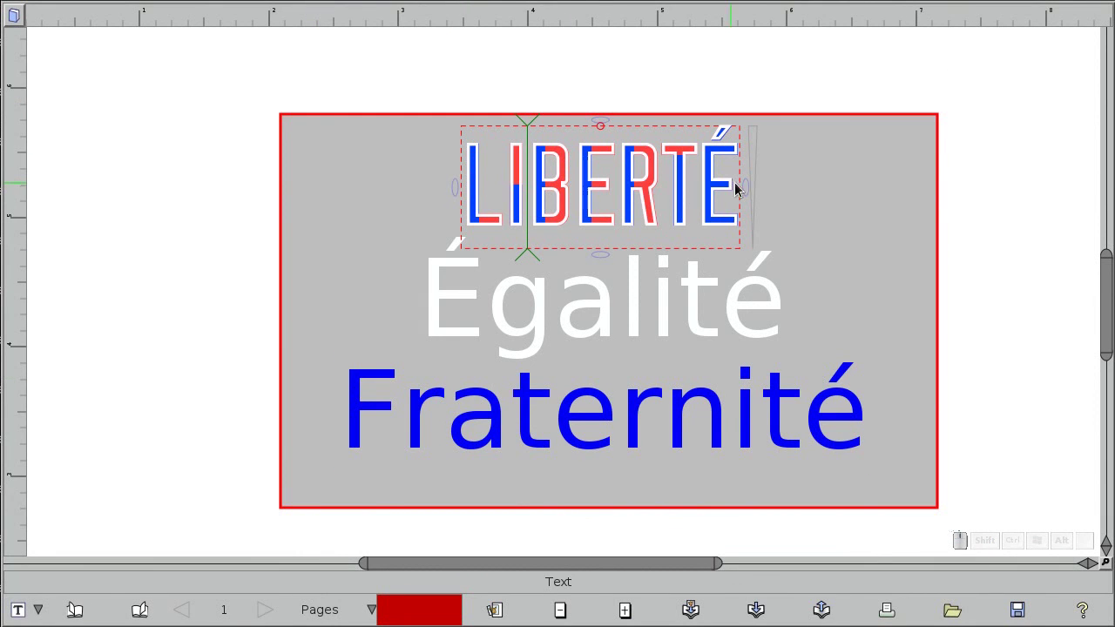